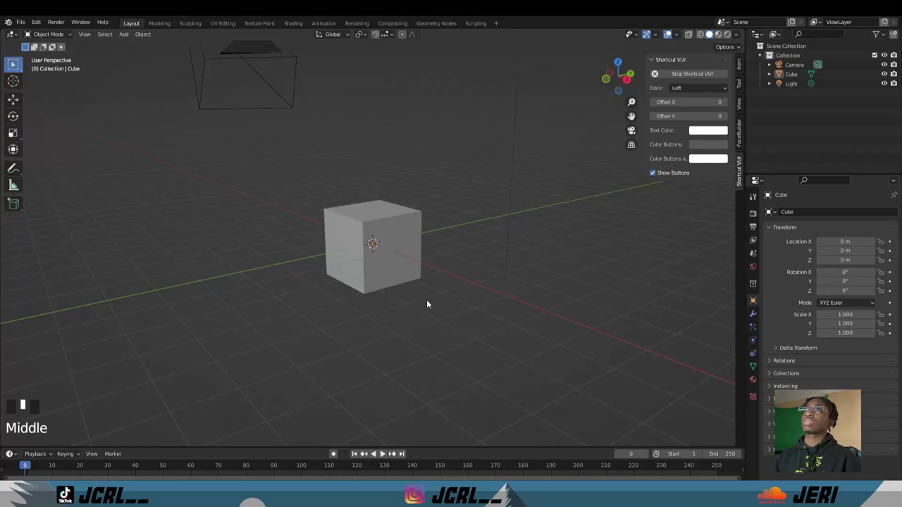
Select the default cube in the viewport and delete it with X.
scroll("down", 3)
scroll("up", 3)
scroll("down", 3)
scroll("up", 3)
left_click(396, 233)
left_click_drag(469, 229, 421, 255)
scroll("down", 3)
scroll("up", 3)
left_click_drag(407, 246, 387, 247)
key("x")
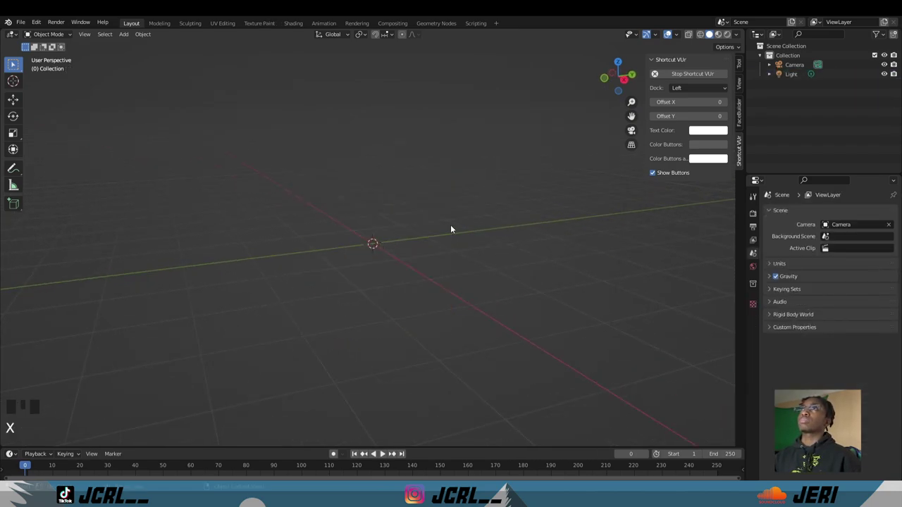
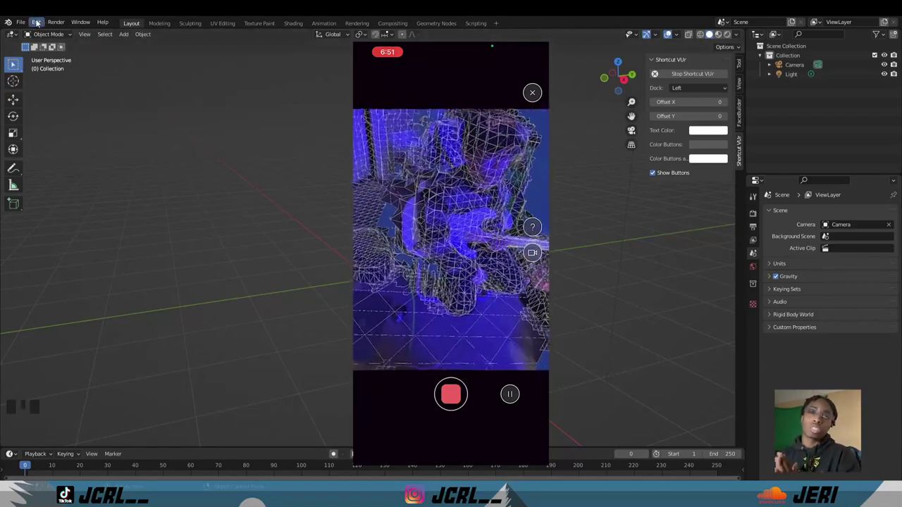
Browse the File > Import format list to load the Polycam scan Mesh_0.
left_click(38, 23)
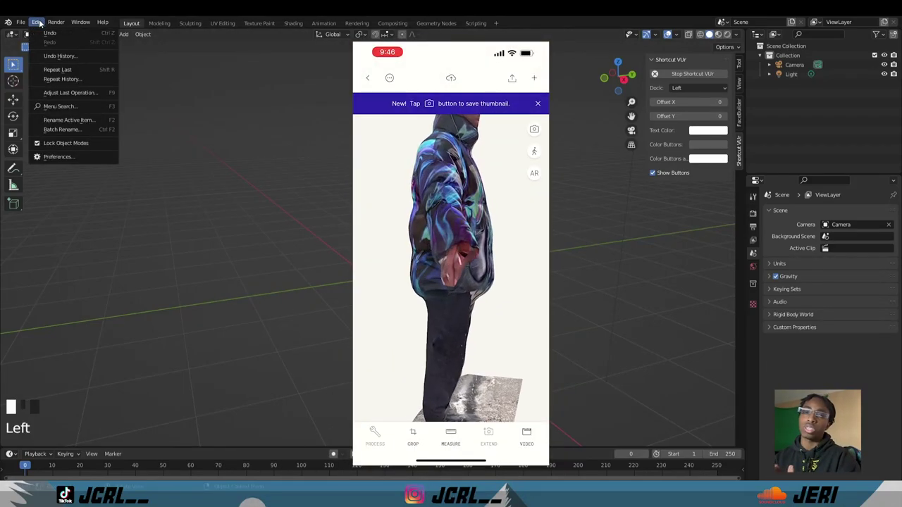
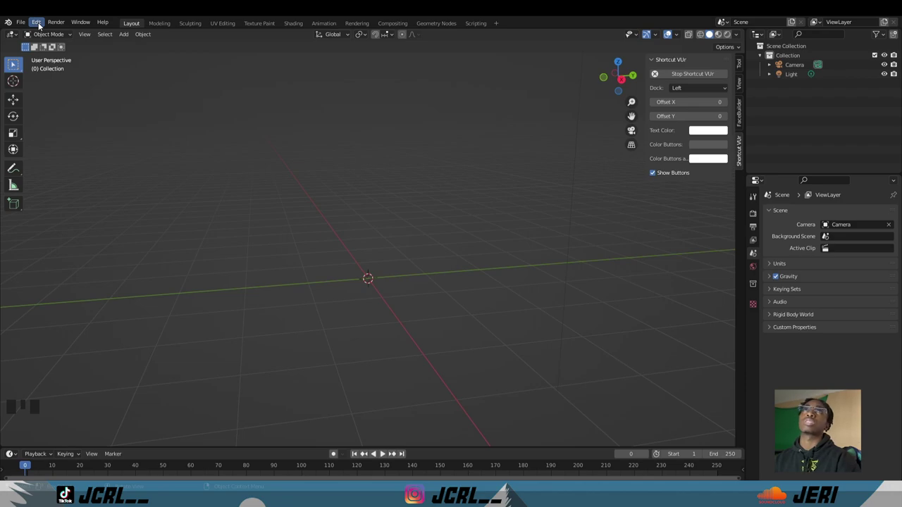
left_click_drag(39, 26, 185, 226)
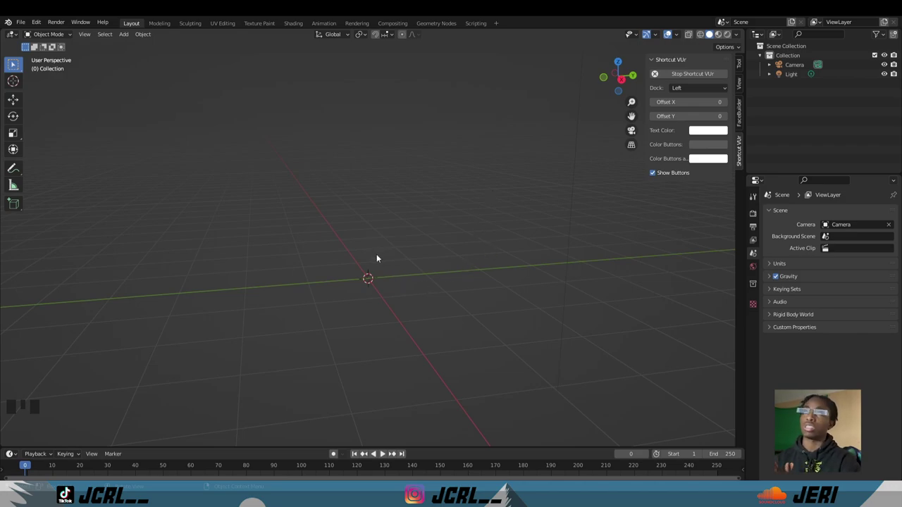
Raise the imported scan so its feet rest on the grid, checking from the front view.
key("g")
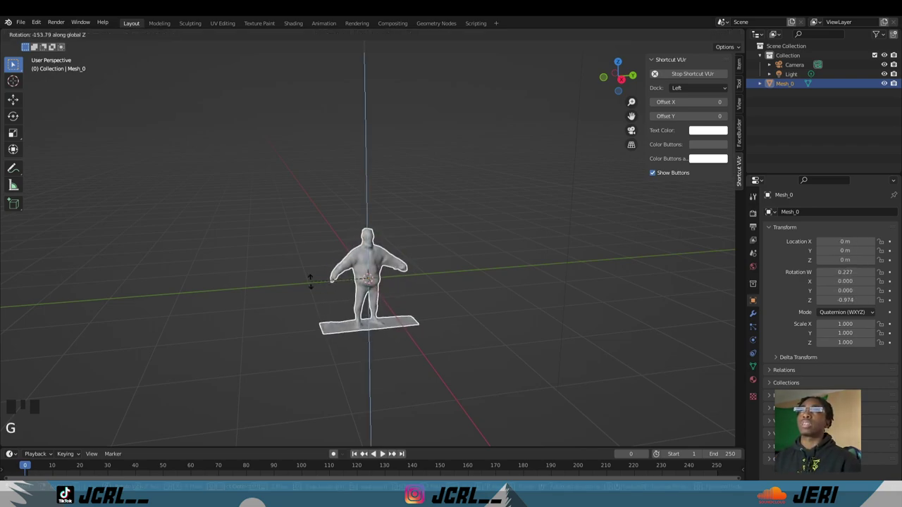
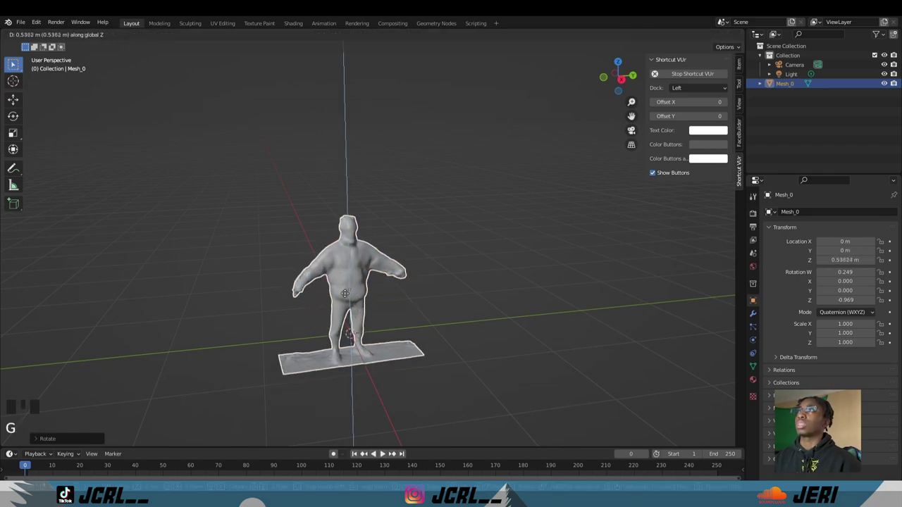
scroll("up", 3)
scroll("down", 3)
scroll("up", 3)
left_click_drag(302, 362, 297, 346)
key("KP_1")
key("KP_7")
key("KP_1")
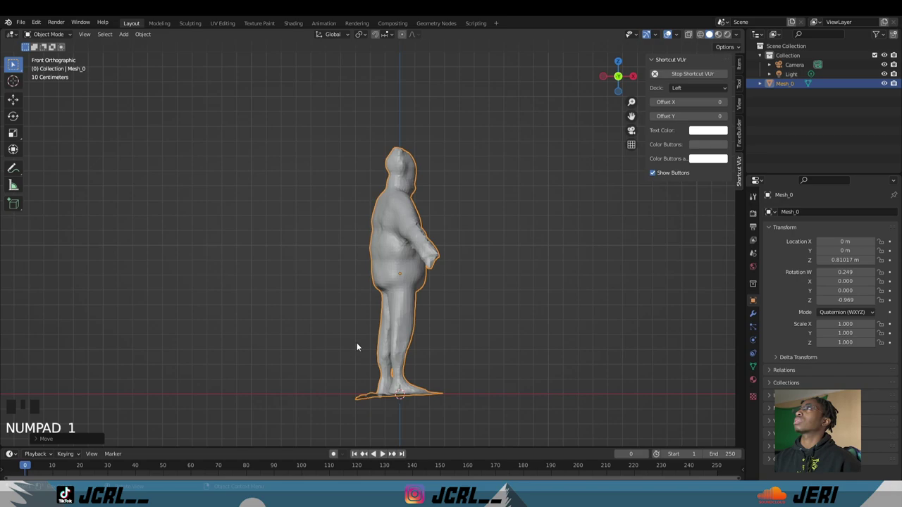
Turn the figure around its vertical axis and inspect it from around.
key("g")
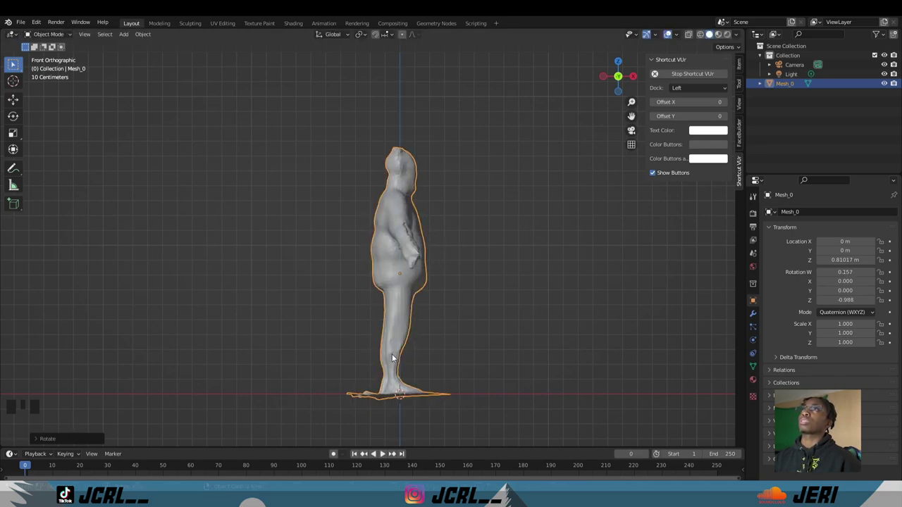
key("KP_1")
left_click(457, 317)
left_click_drag(459, 316, 411, 298)
scroll("down", 3)
left_click_drag(436, 310, 416, 343)
scroll("down", 3)
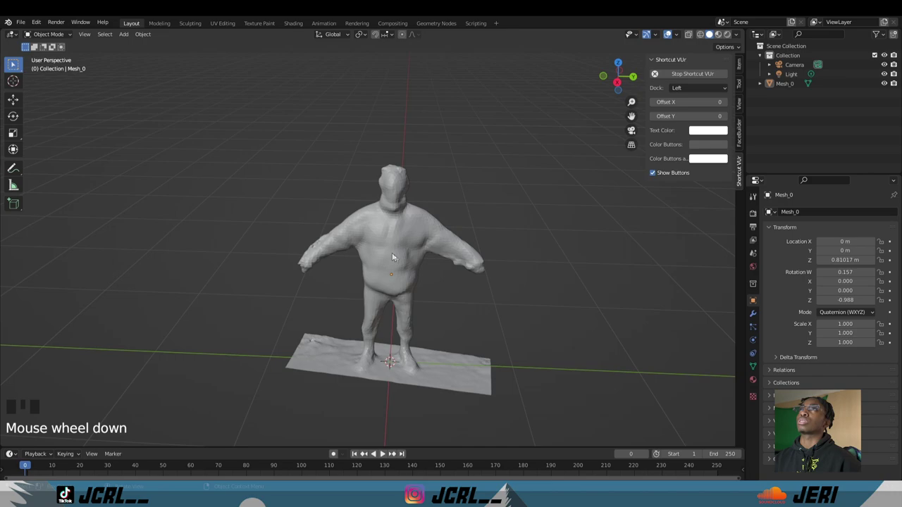
left_click_drag(395, 242, 352, 242)
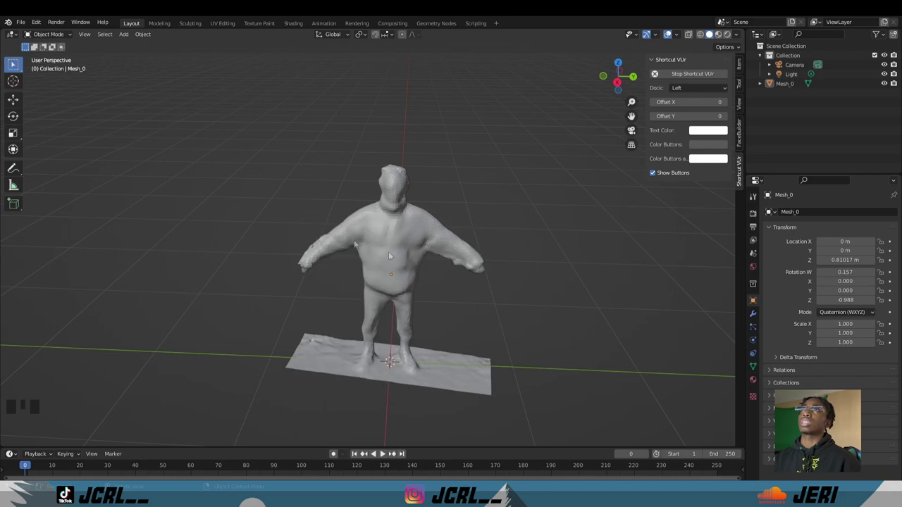
Select the scanned figure and switch shading to show its full-colour photo texture.
scroll("up", 3)
left_click_drag(390, 273, 398, 263)
scroll("down", 3)
left_click(397, 257)
left_click_drag(386, 249, 396, 281)
left_click_drag(396, 281, 396, 280)
key("z")
key("z")
left_click_drag(442, 290, 406, 286)
key("KP_1")
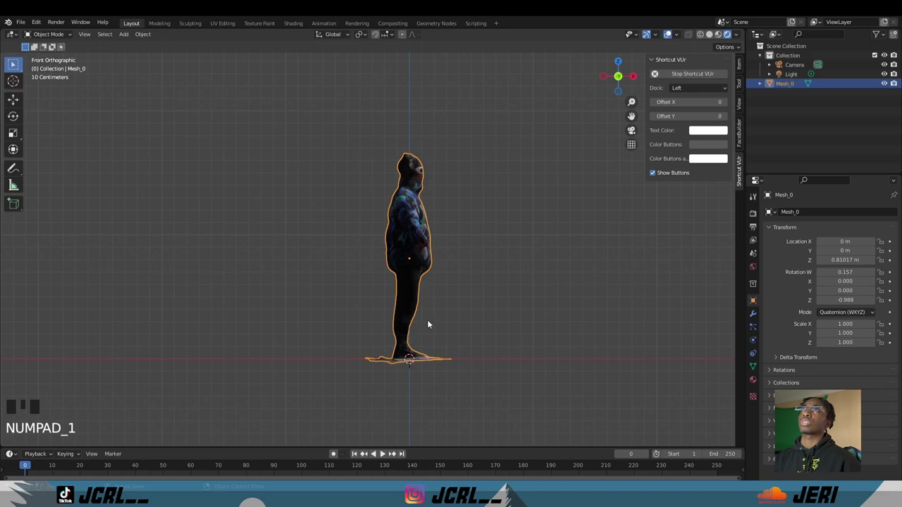
key("KP_7")
key("KP_1")
key("KP_3")
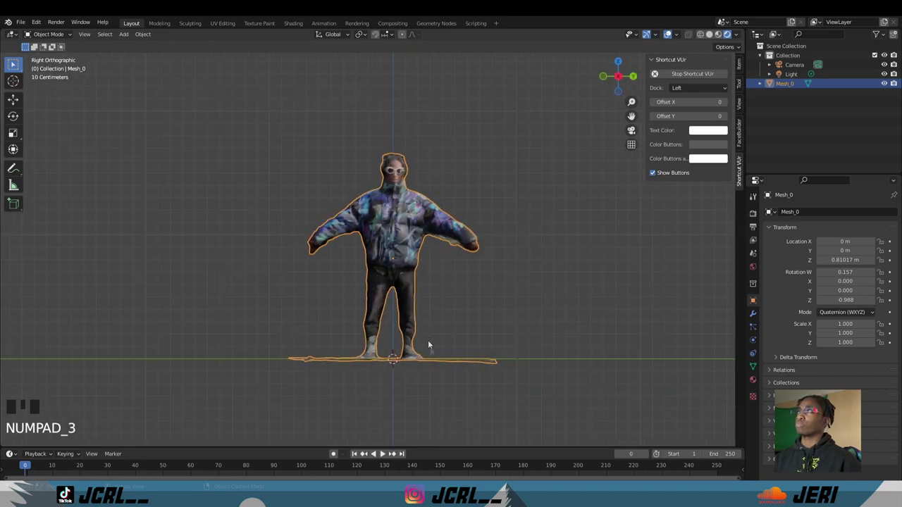
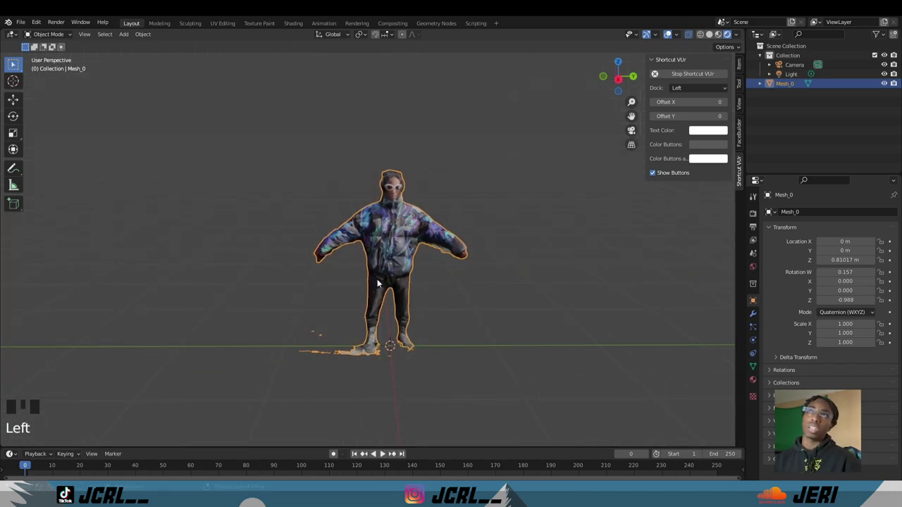
Add a Basic Human metarig and scale it to about 0.827 to fit the figure.
left_click(464, 269)
key("shift+a")
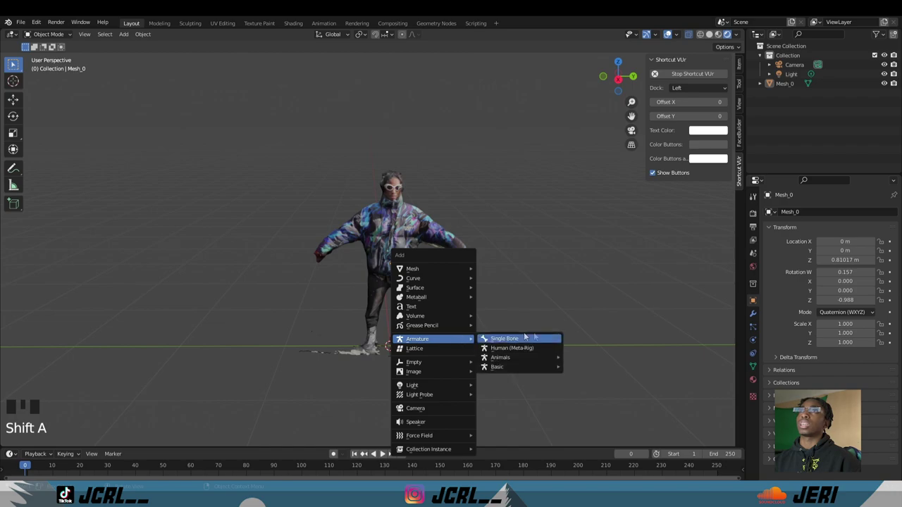
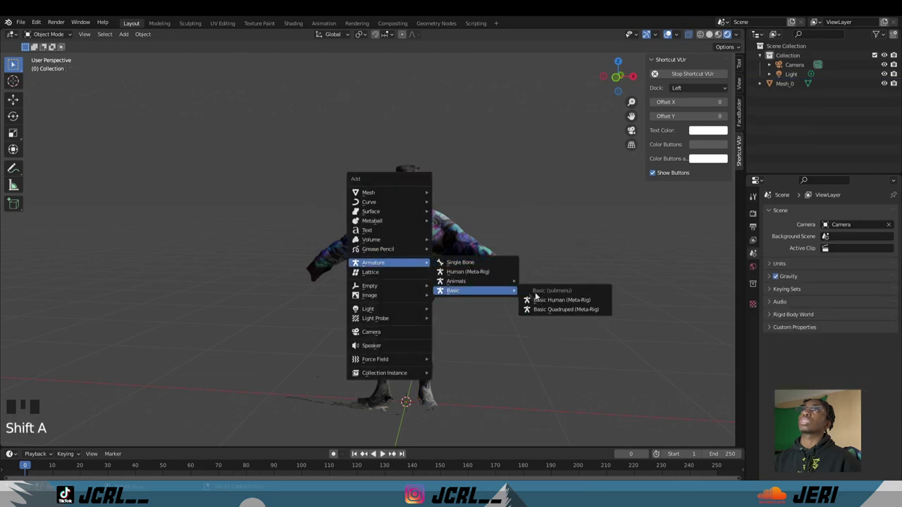
middle_click(436, 222)
key("alt+z")
key("s")
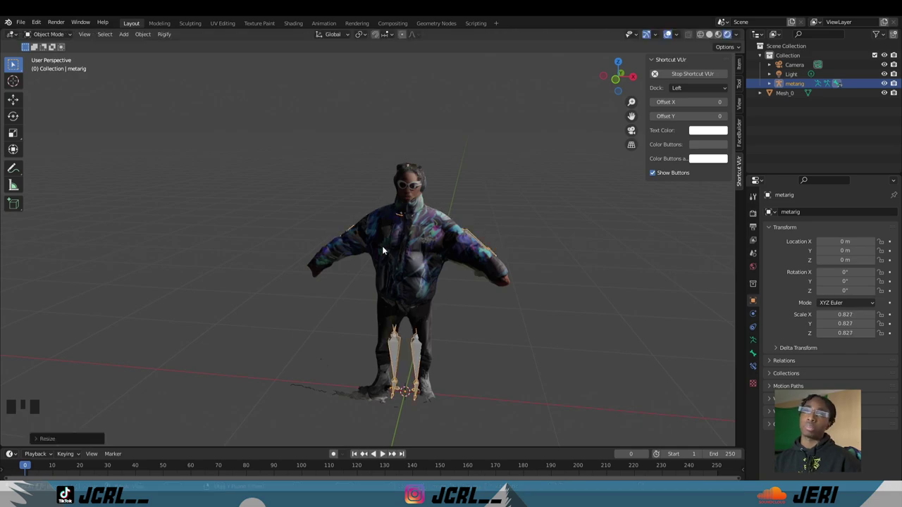
Edit the metarig's bones with X-Axis Mirror on and open its Armature properties for In Front display.
left_click_drag(452, 310, 488, 315)
key("Tab")
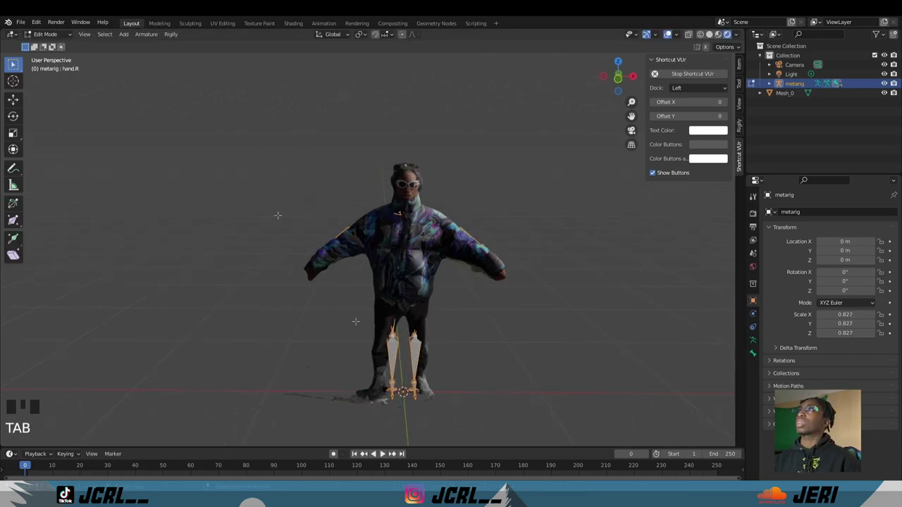
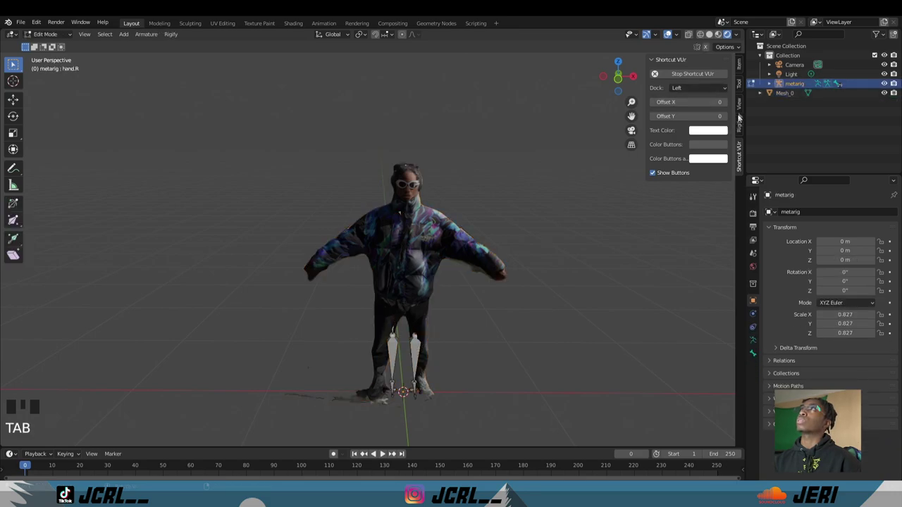
key("Tab")
left_click(745, 91)
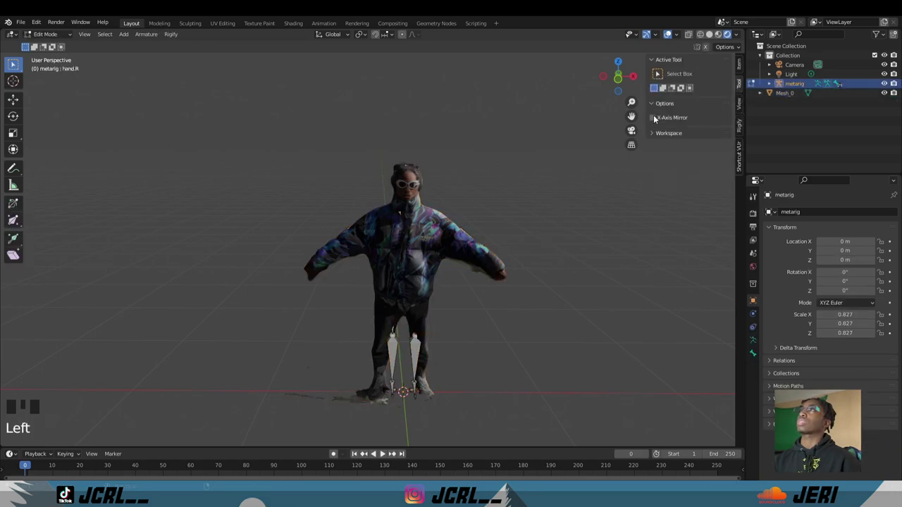
left_click(658, 119)
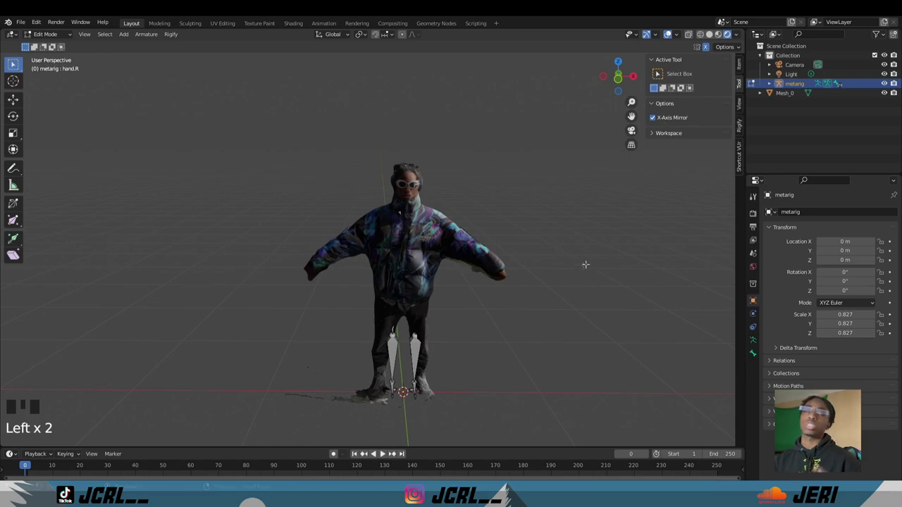
left_click(757, 343)
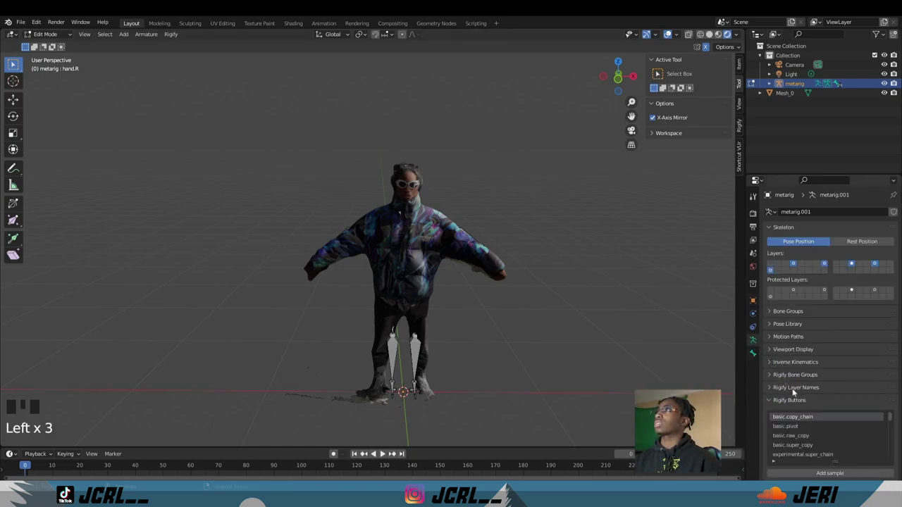
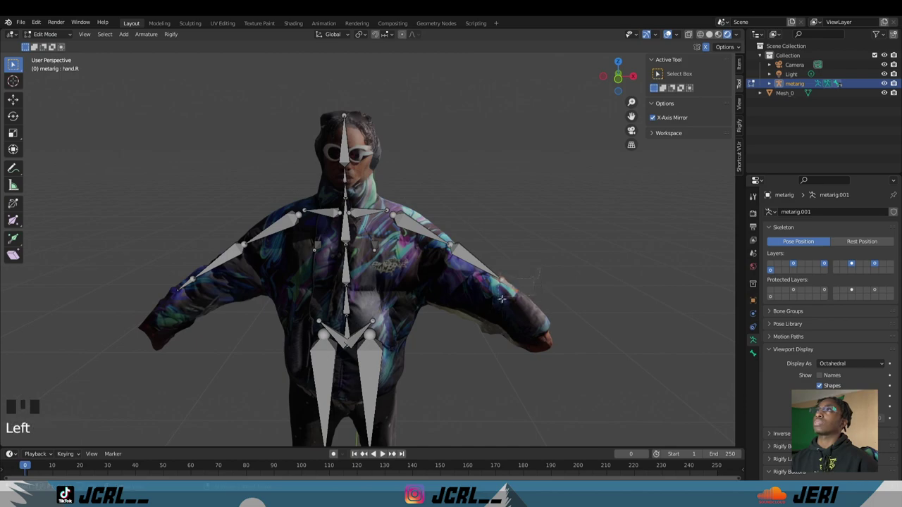
Move the chosen bone joint into place inside the scanned body.
key("g")
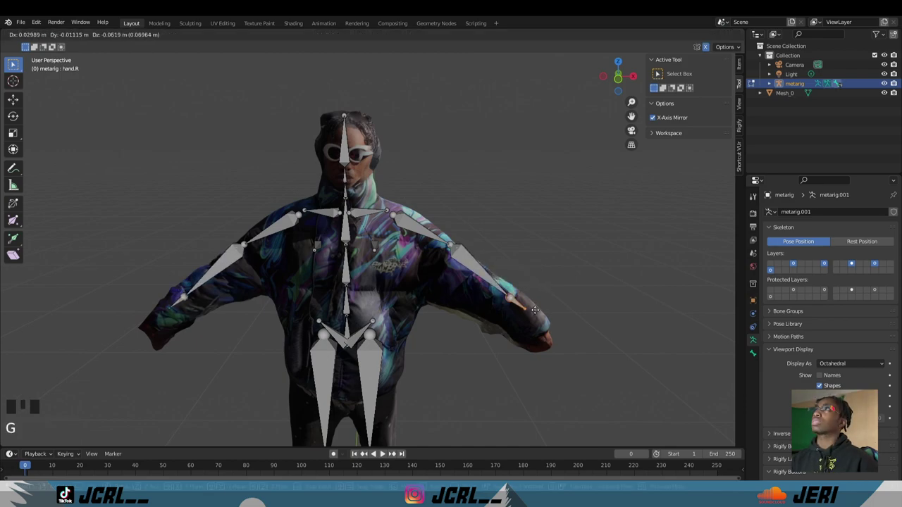
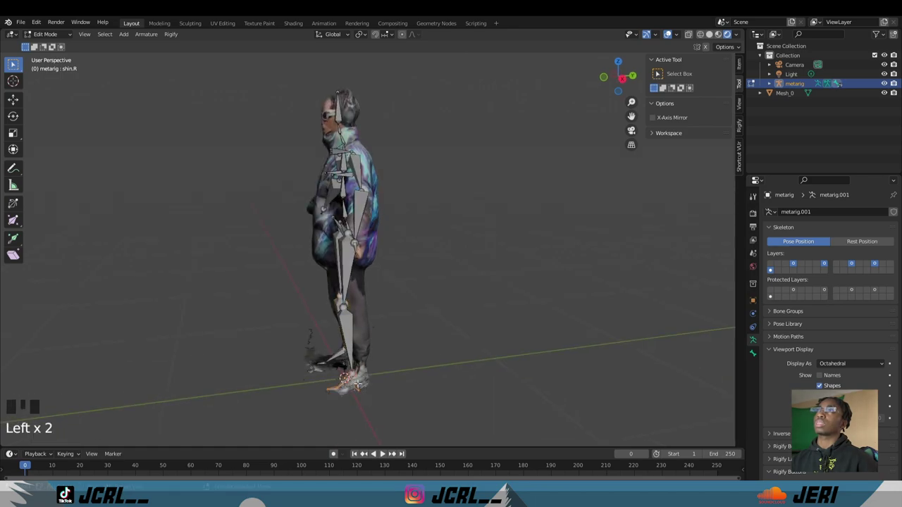
Move and rotate shin.R to match the leg, then move forearm.R into the arm.
key("g")
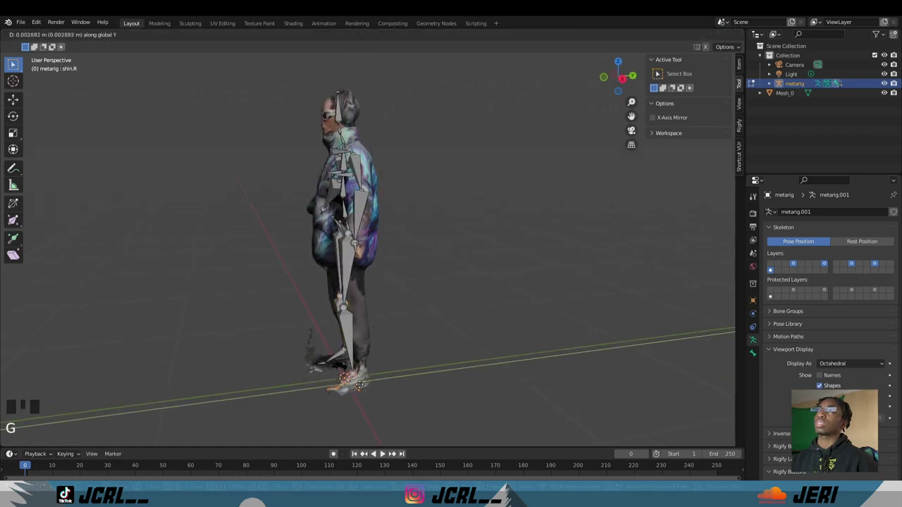
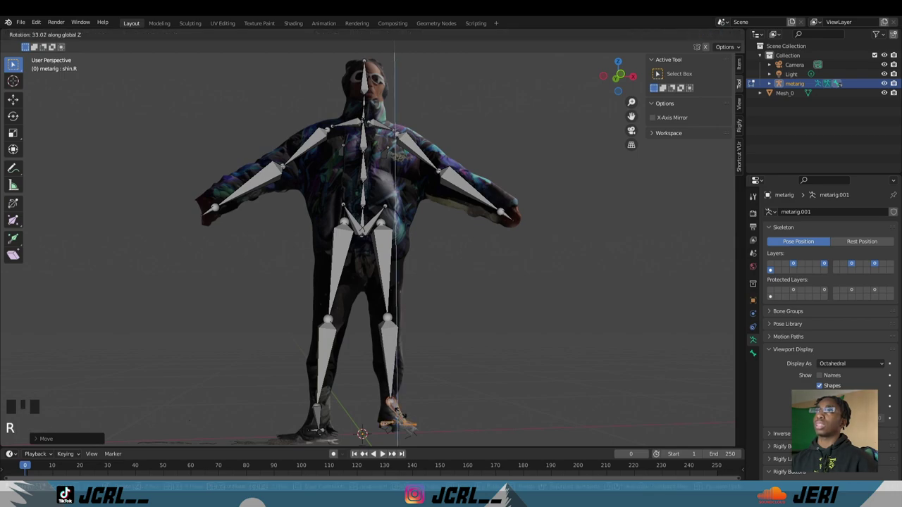
key("r")
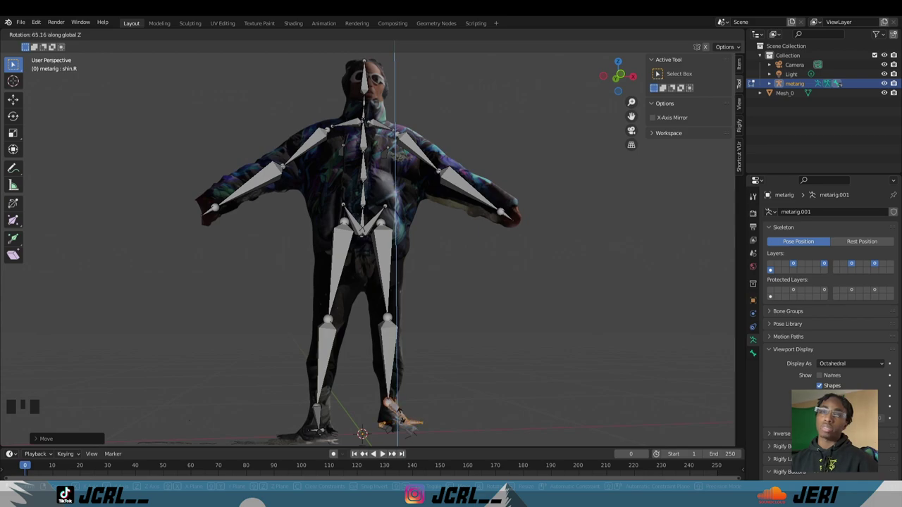
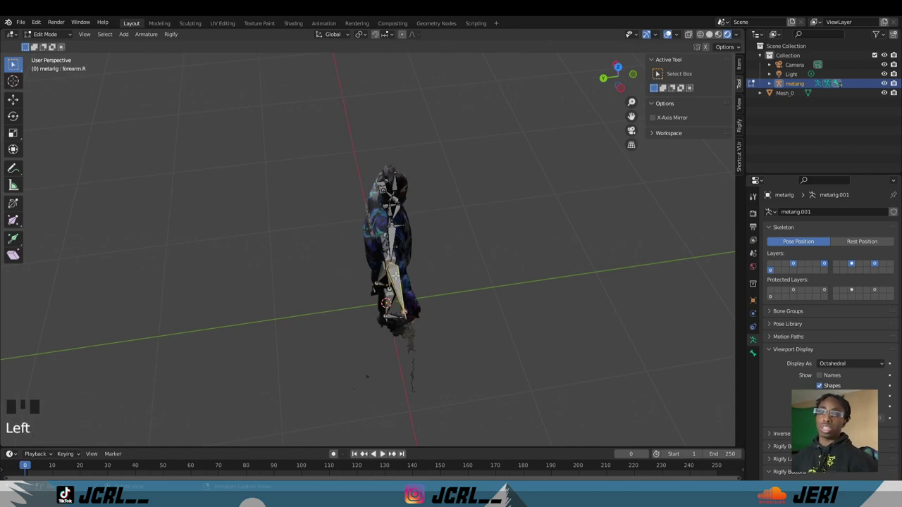
key("g")
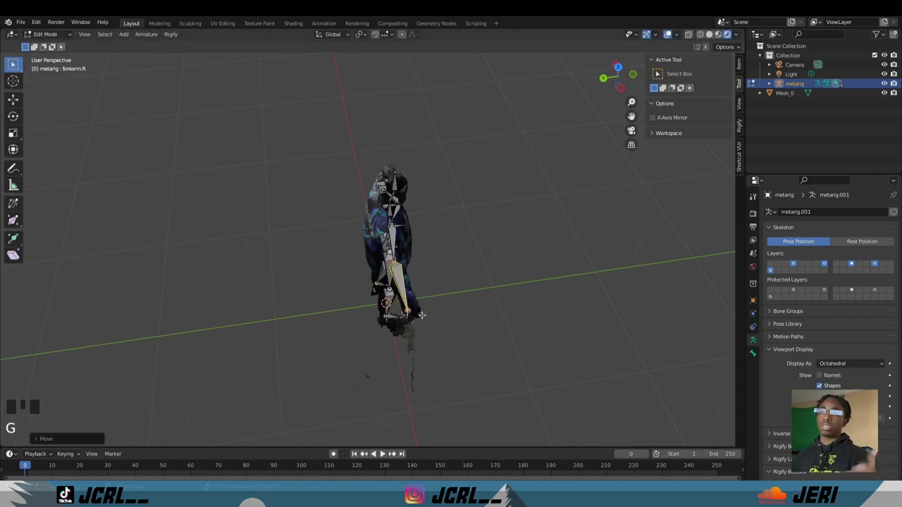
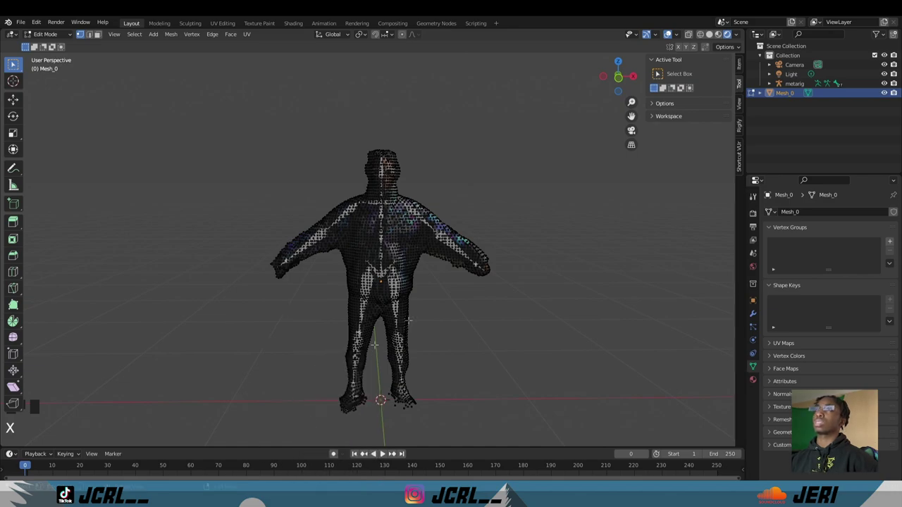
Return to Object Mode and orbit to the side to check the bones inside the body.
key("Tab")
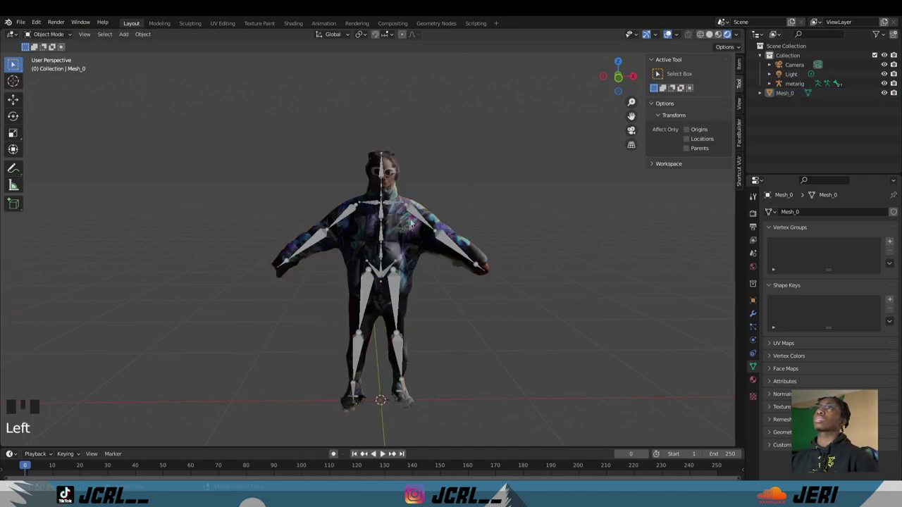
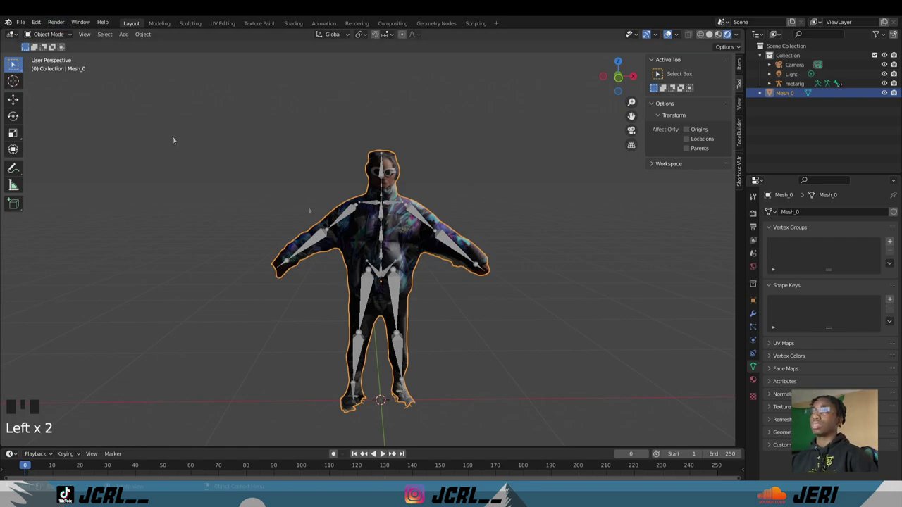
left_click_drag(351, 233, 474, 206)
left_click(473, 206)
left_click_drag(429, 262, 382, 252)
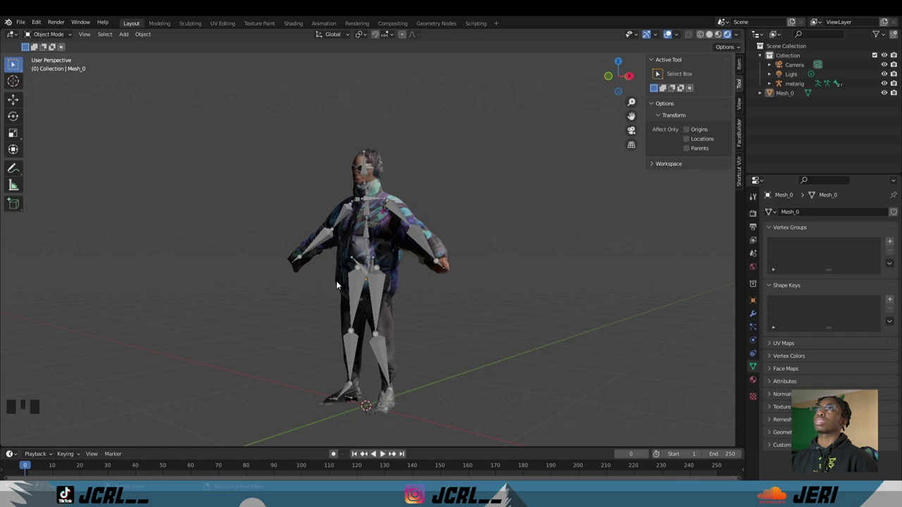
left_click_drag(335, 283, 396, 285)
scroll("up", 3)
left_click_drag(398, 275, 286, 300)
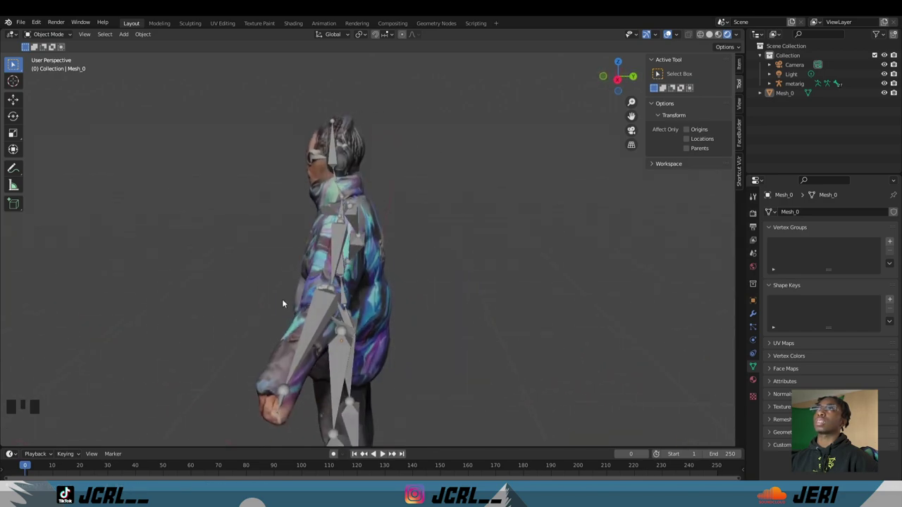
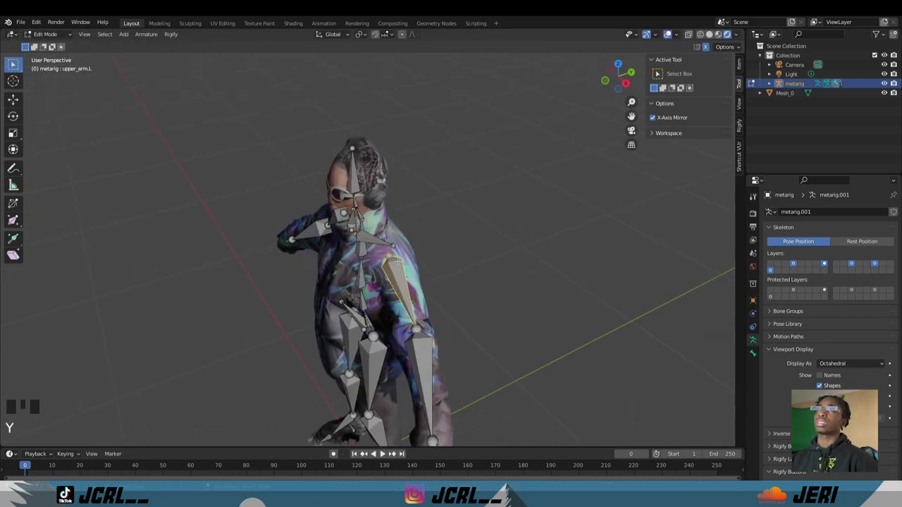
Move upper_arm.L into the shoulder, then reposition toe.R and foot.R into the scanned shoe.
key("g")
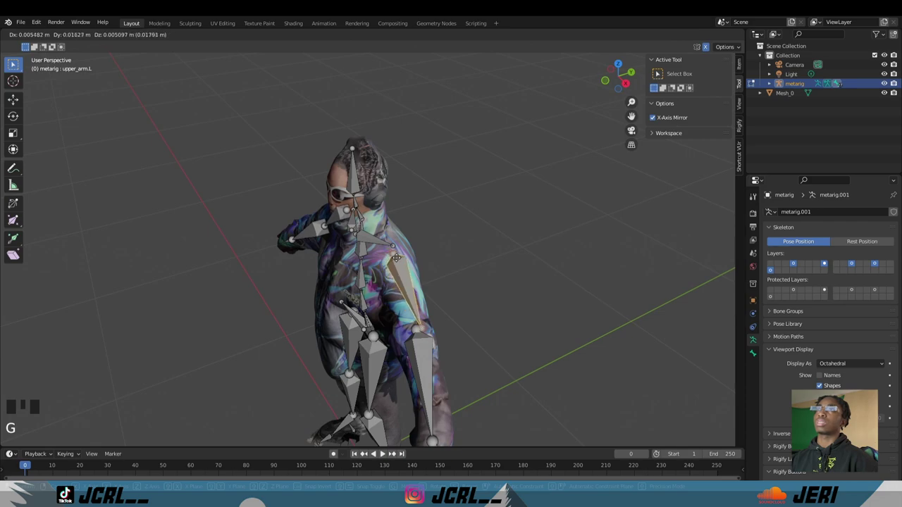
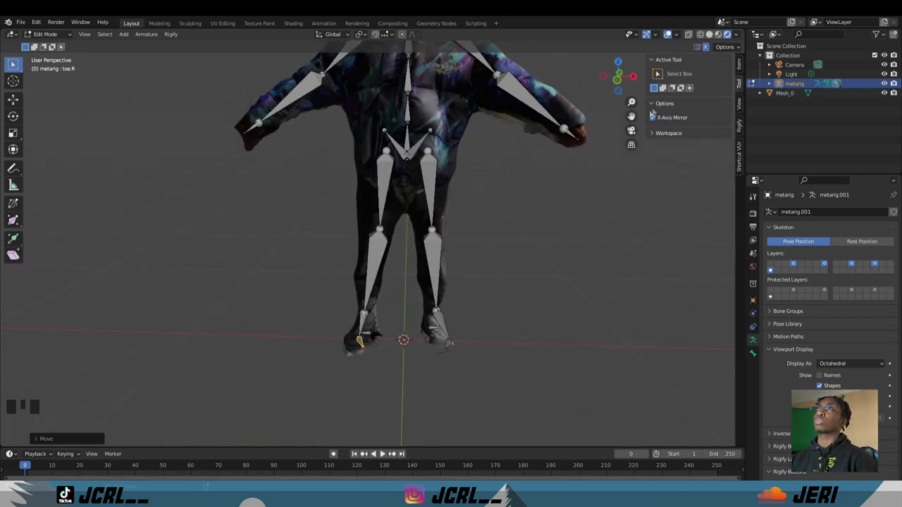
key("ctrl+z")
key("ctrl+z")
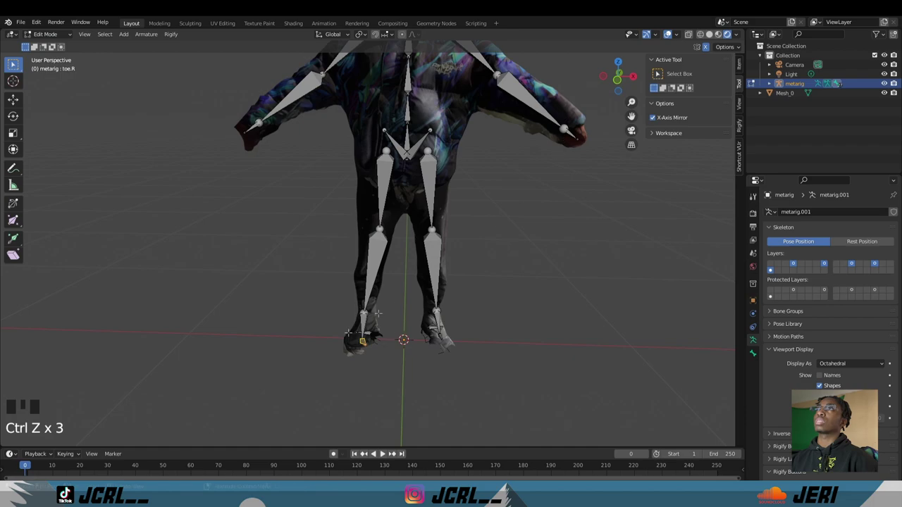
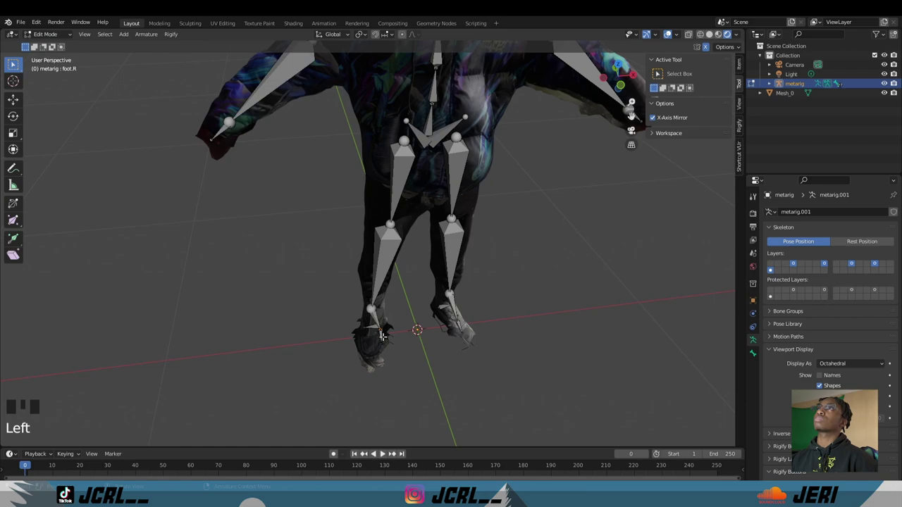
key("g")
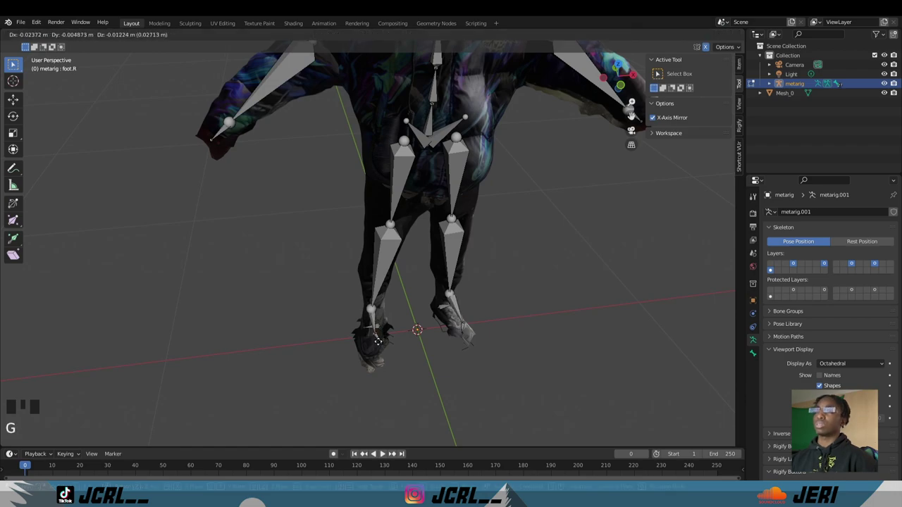
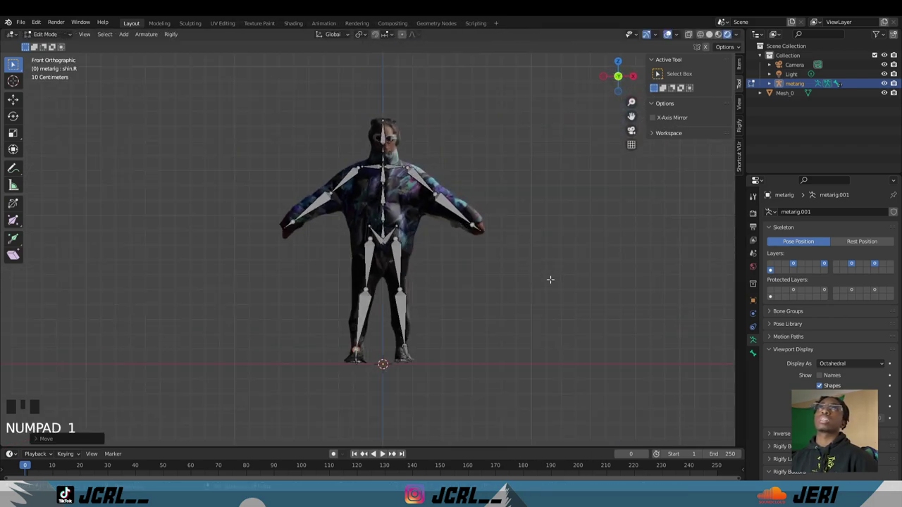
Select Mesh_0 then the metarig and parent With Automatic Weights via Ctrl+P.
key("Tab")
left_click(533, 203)
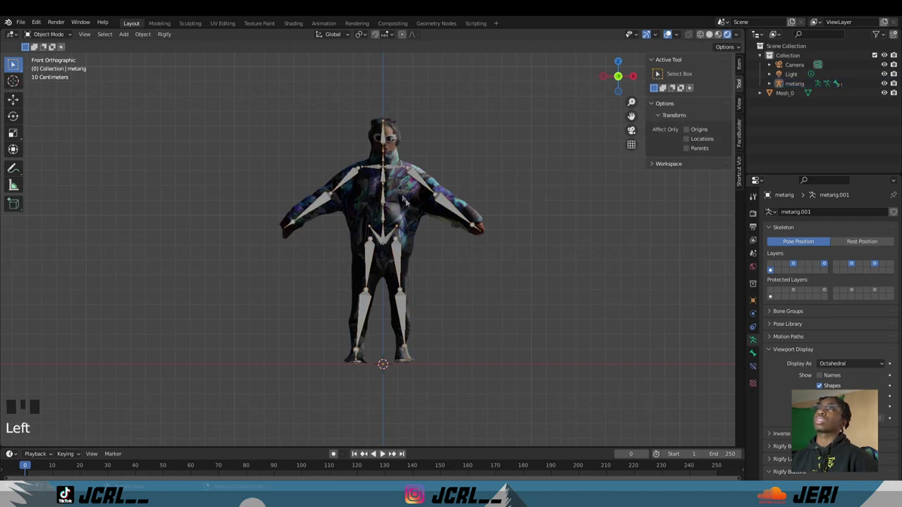
left_click(407, 209)
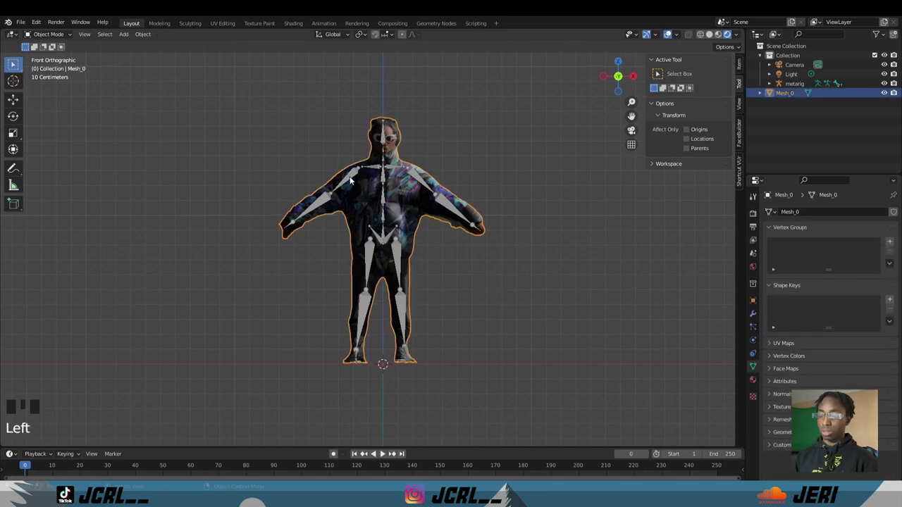
left_click(355, 182)
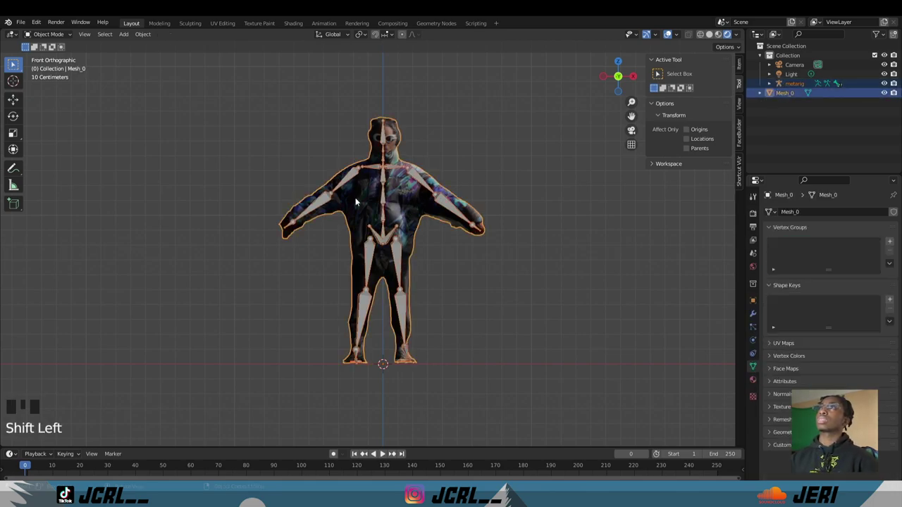
key("ctrl+p")
left_click(478, 177)
Confirm the parenting, then select the metarig alone and return to bone editing.
left_click(423, 179)
left_click(399, 194)
left_click(415, 177)
key("ctrl+p")
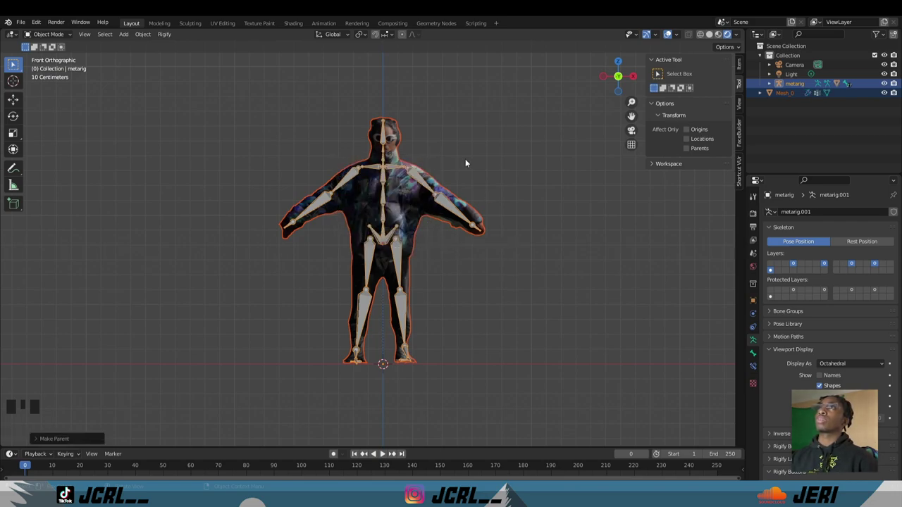
left_click(470, 163)
left_click(354, 181)
key("Tab")
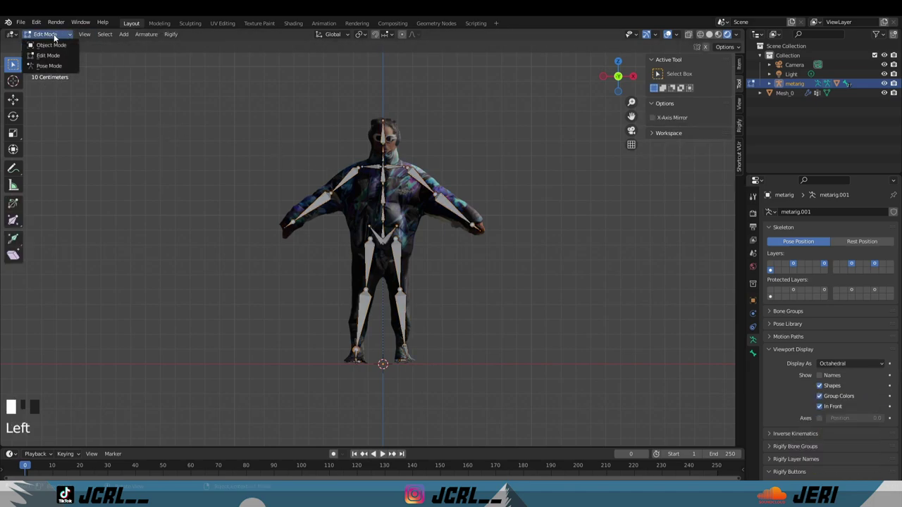
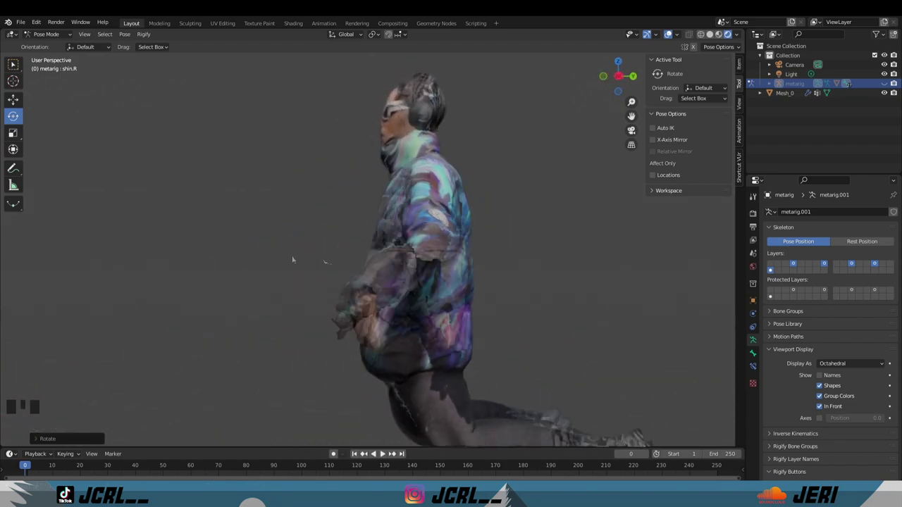
Bend a leg bone in Pose Mode to check the scan deforms, then expand Light in the Outliner.
scroll("down", 3)
left_click_drag(423, 248, 386, 201)
left_click(467, 67)
double_click(465, 63)
scroll("up", 3)
left_click(466, 65)
scroll("up", 3)
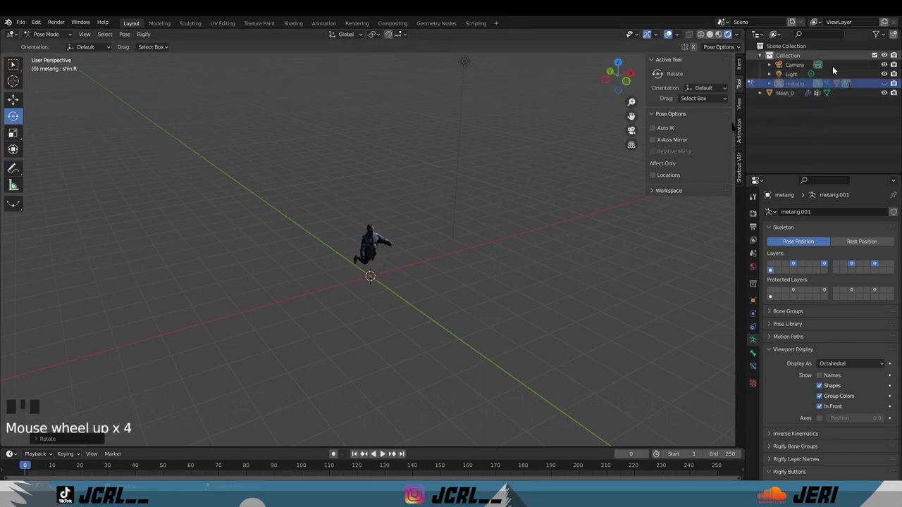
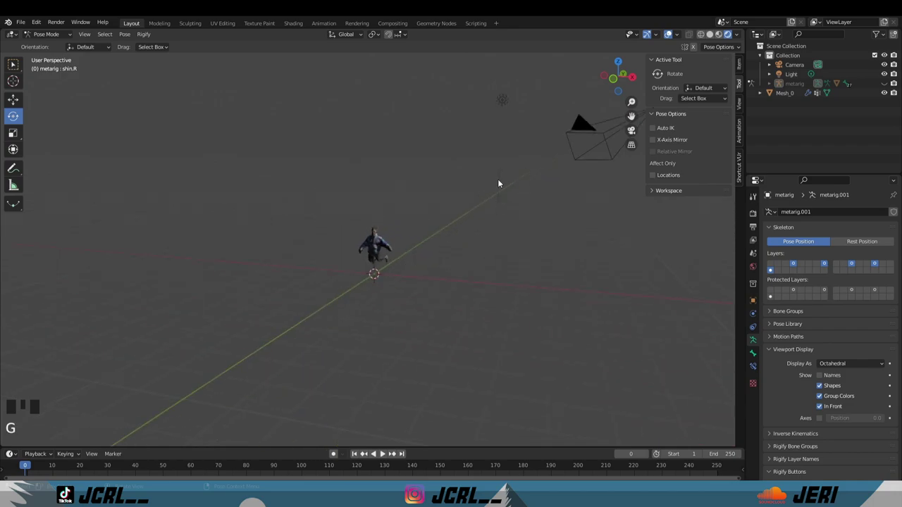
Unhide the metarig and enable Auto Keying in the timeline.
left_click(506, 103)
left_click(886, 79)
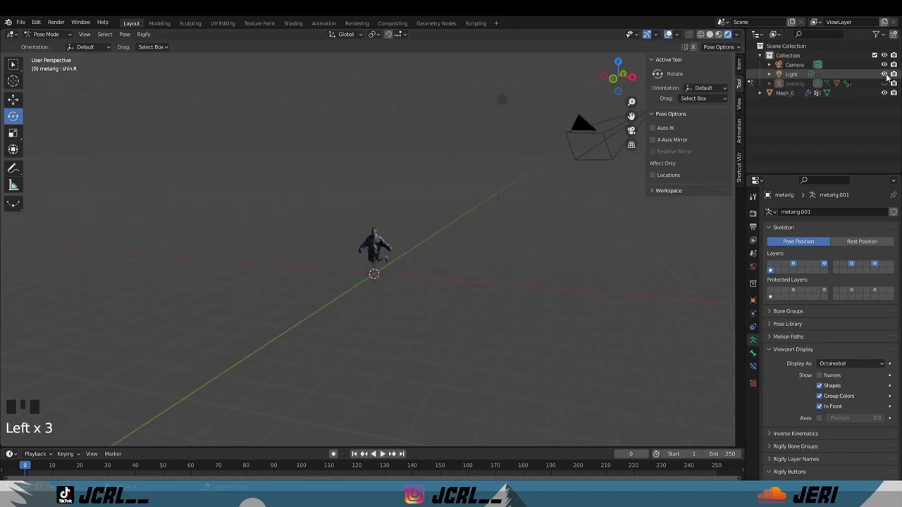
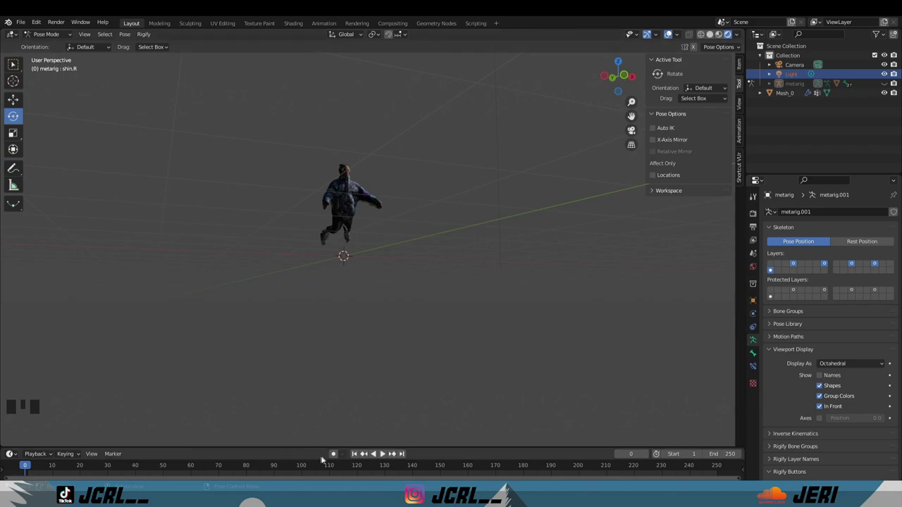
left_click(341, 454)
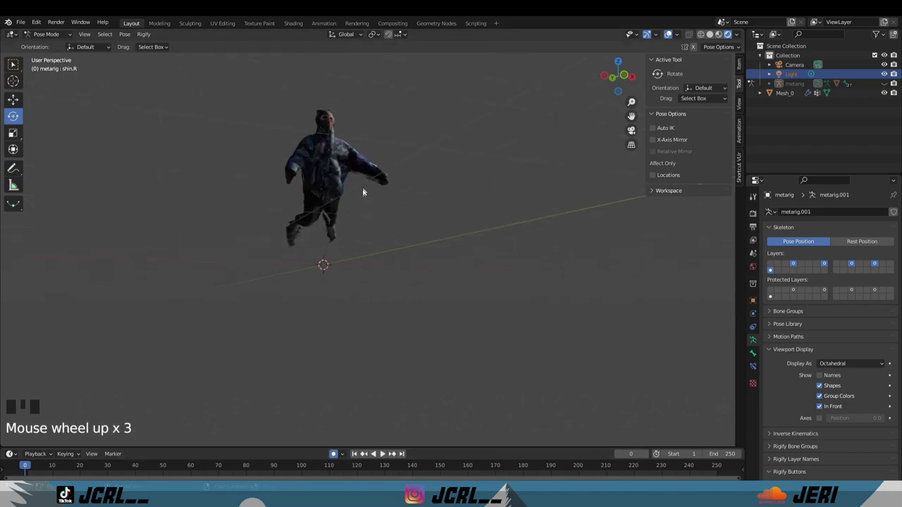
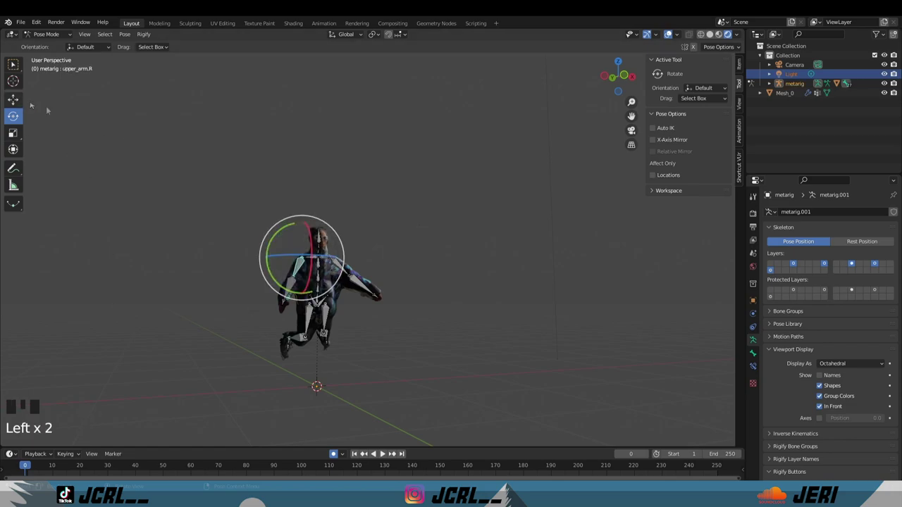
scroll("up", 3)
Select the head bone (spine.005) and rotate it live while playback records keyframes.
left_click_drag(339, 280, 257, 278)
left_click(257, 279)
scroll("up", 3)
scroll("up", 3)
left_click_drag(268, 280, 385, 304)
scroll("up", 3)
left_click_drag(368, 308, 269, 397)
Continue rotating the head bone during playback, then stop to end the recording.
key("space")
key("r")
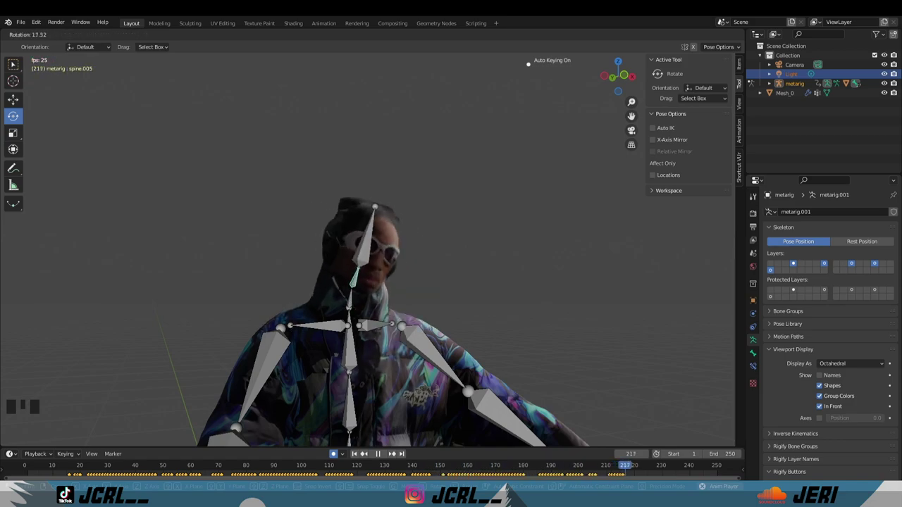
key("space")
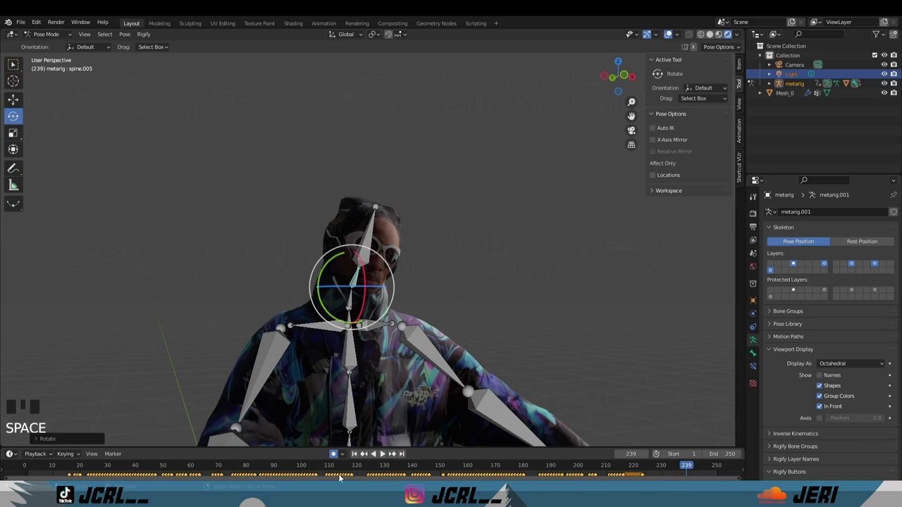
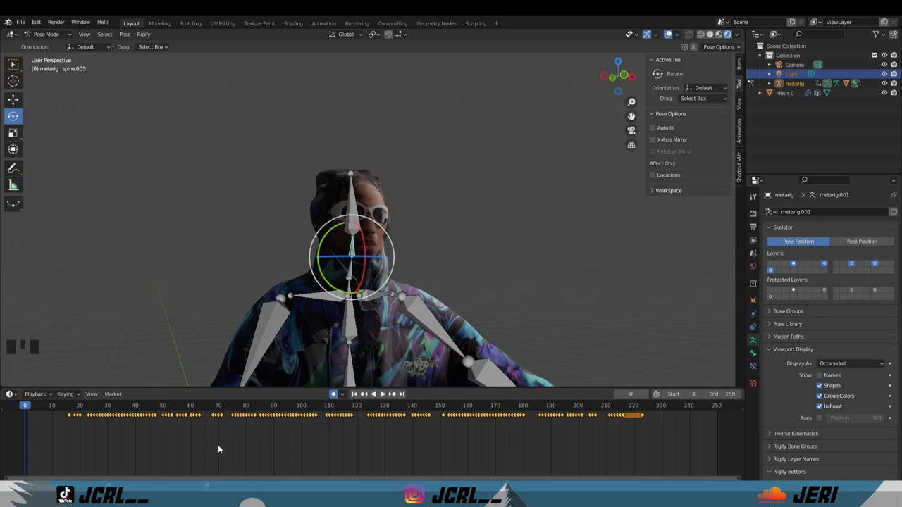
Select all recorded head keyframes and shift them earlier so they end near frame 210.
key("shift+alt+o")
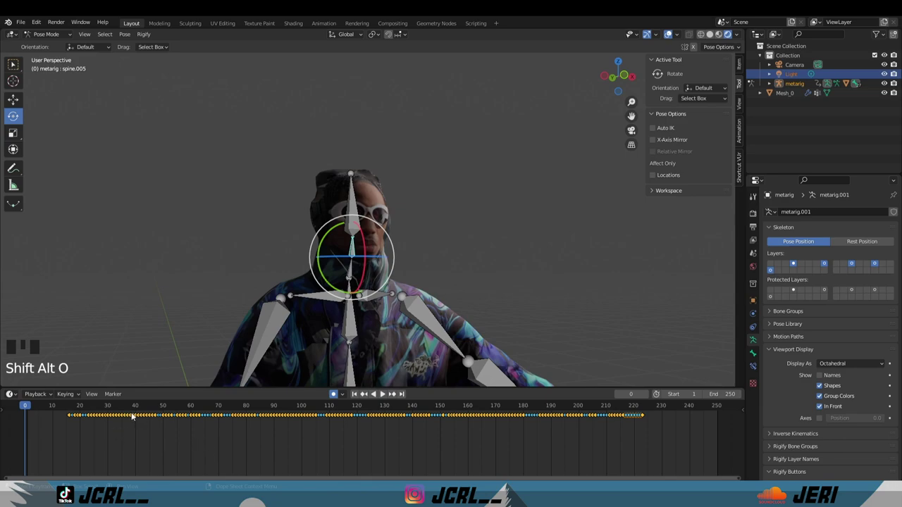
left_click_drag(132, 416, 387, 281)
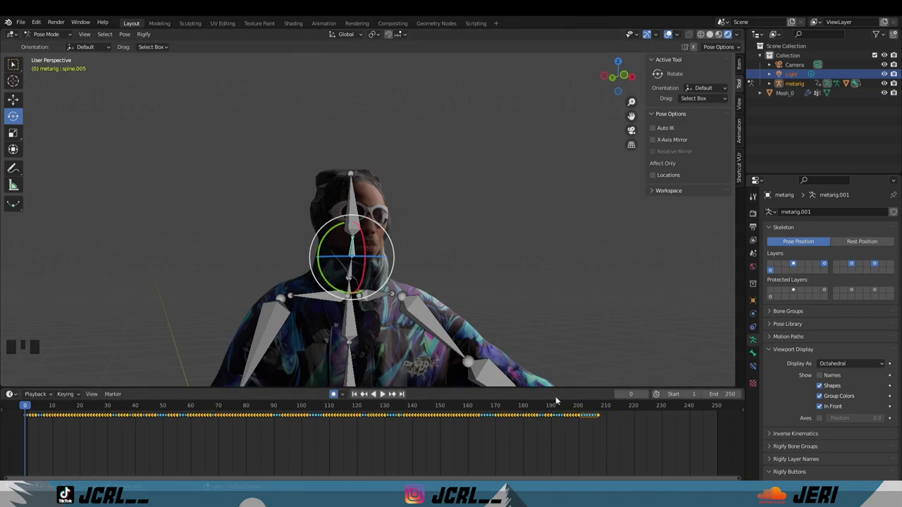
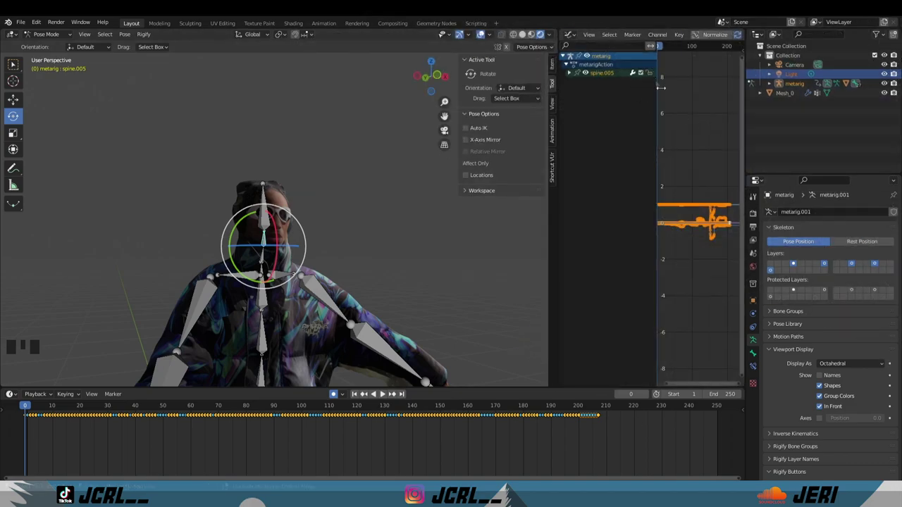
Show the head bone's rotation curves in the Graph Editor and select all their keyframes.
scroll("down", 3)
scroll("up", 3)
left_click(693, 191)
key("a")
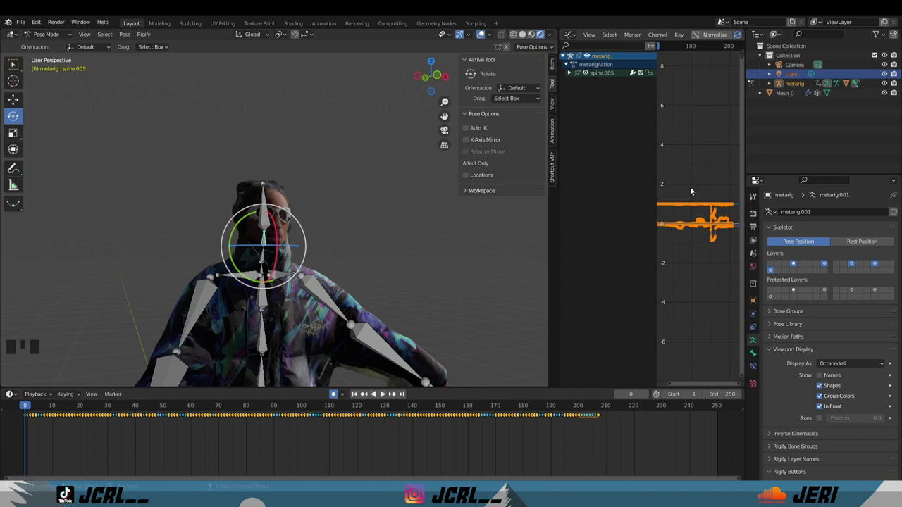
left_click(693, 191)
key("a")
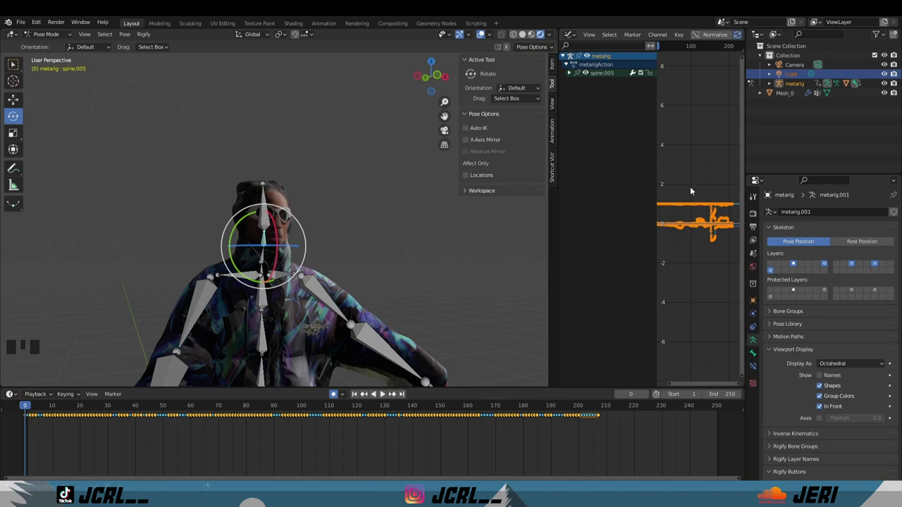
key("shift+alt+o")
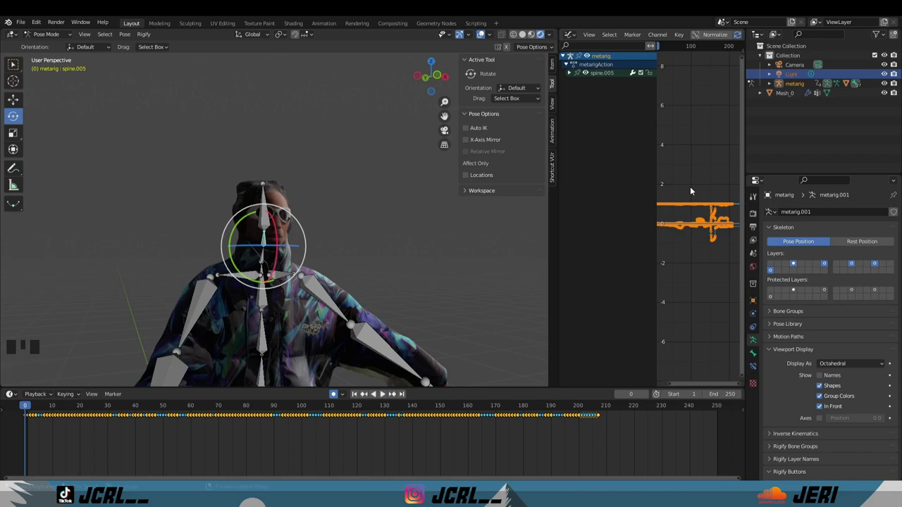
Apply Smooth Keys repeatedly to iron out the jittery head rotation curves.
key("alt+o")
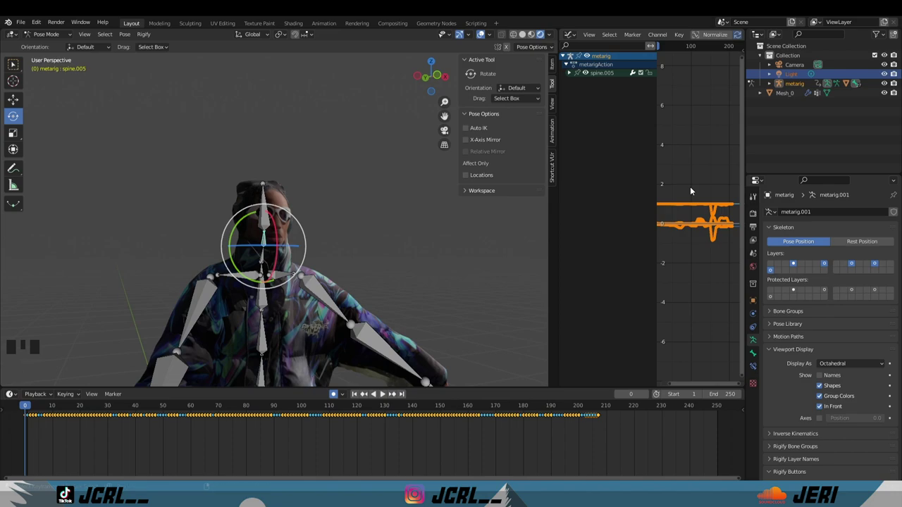
key("alt+o")
key("alt+o")
key("alt+o")
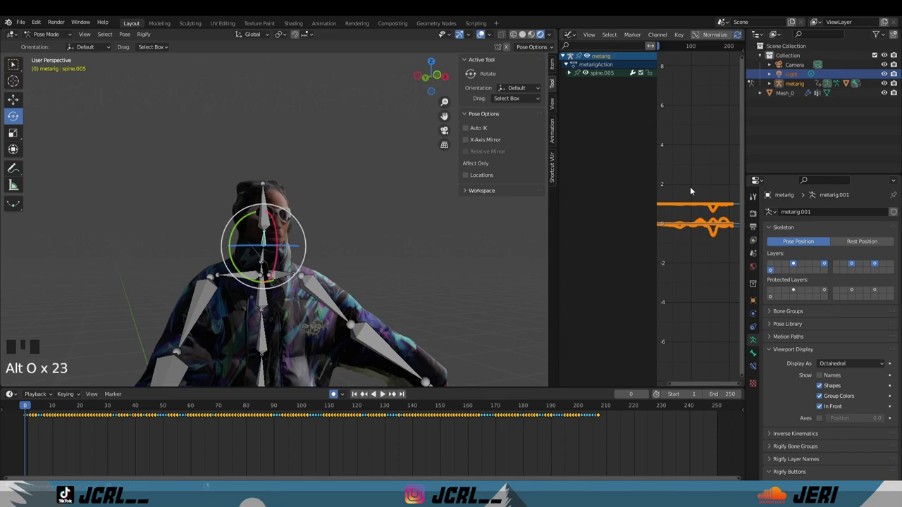
key("alt+o")
key("alt+o")
key("alt+o")
key("alt+o")
key("alt+o")
key("alt+o")
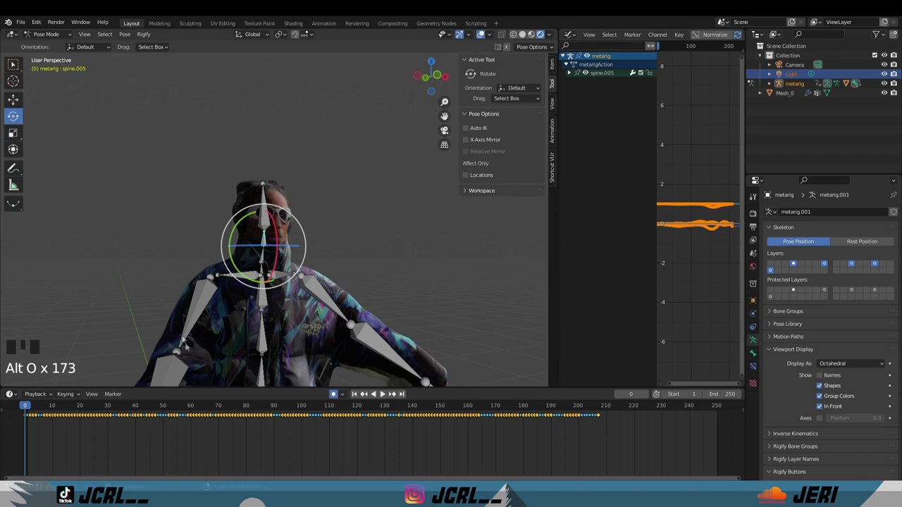
Deselect the smoothed curves and maximize the 3D viewport to full screen.
left_click(111, 435)
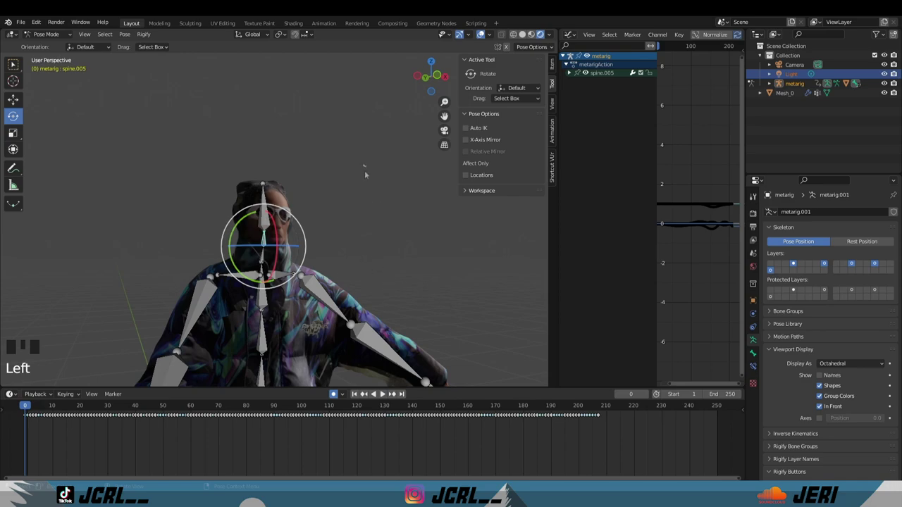
key("ctrl+space")
scroll("down", 3)
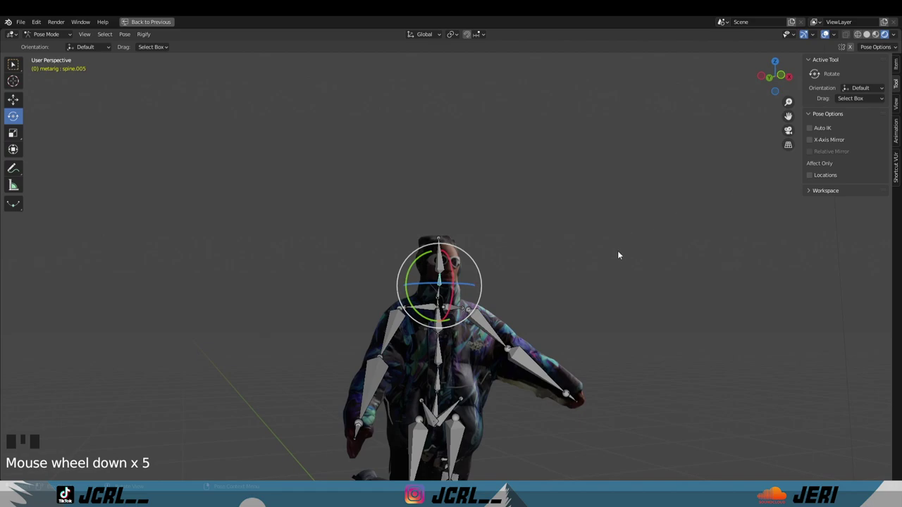
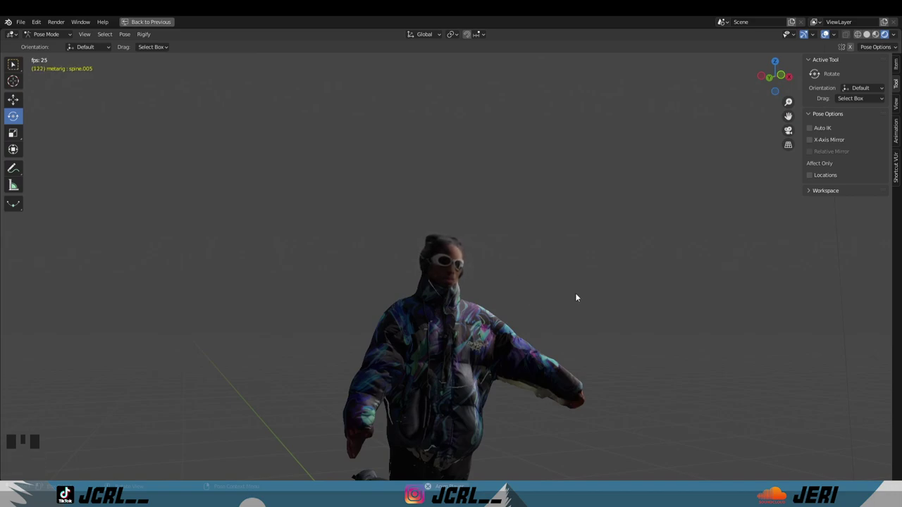
left_click_drag(580, 312, 560, 331)
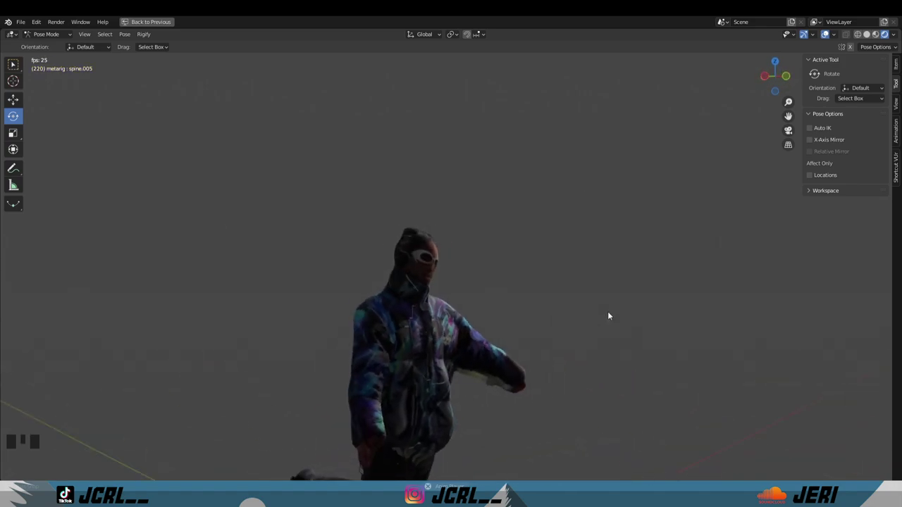
scroll("down", 3)
scroll("up", 3)
left_click_drag(582, 306, 443, 309)
scroll("down", 3)
scroll("up", 3)
left_click_drag(404, 319, 452, 317)
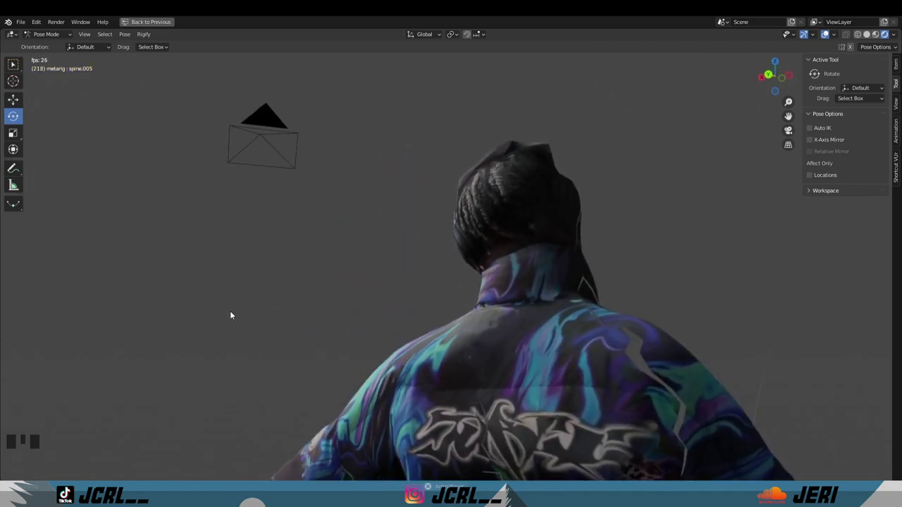
left_click_drag(509, 336, 499, 307)
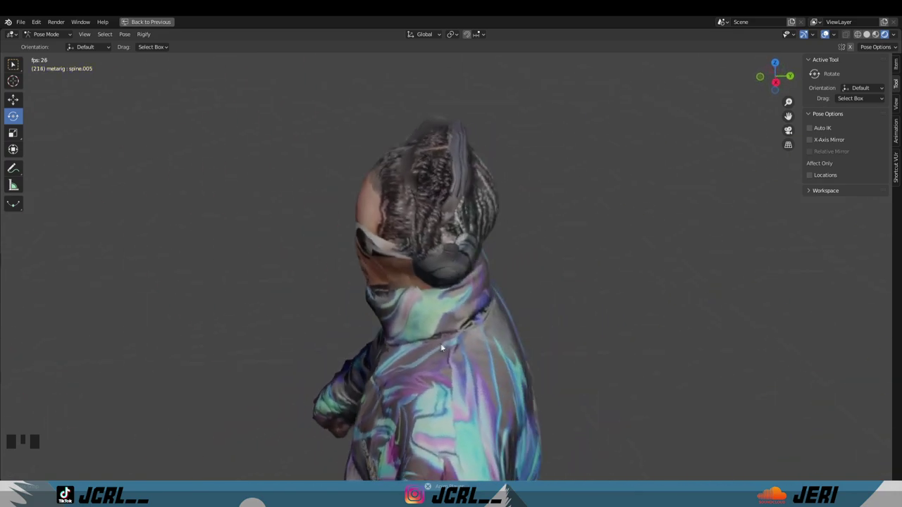
scroll("down", 3)
scroll("up", 3)
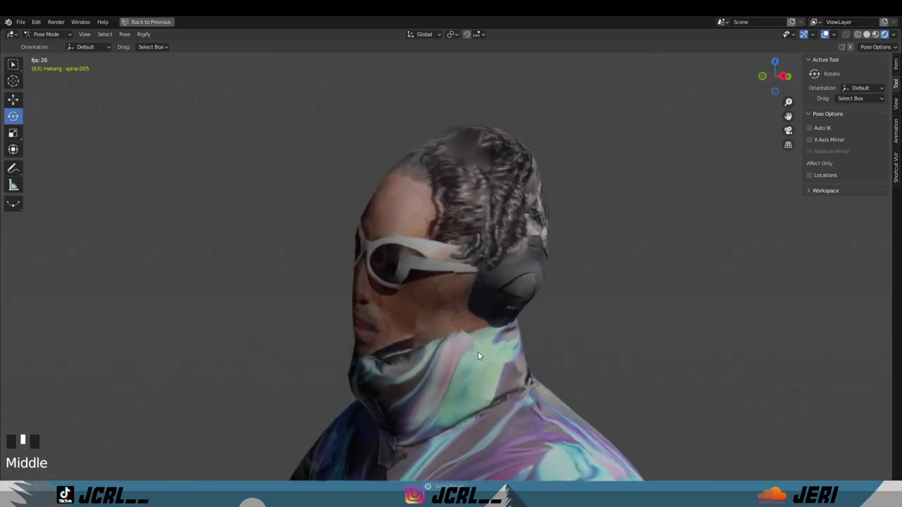